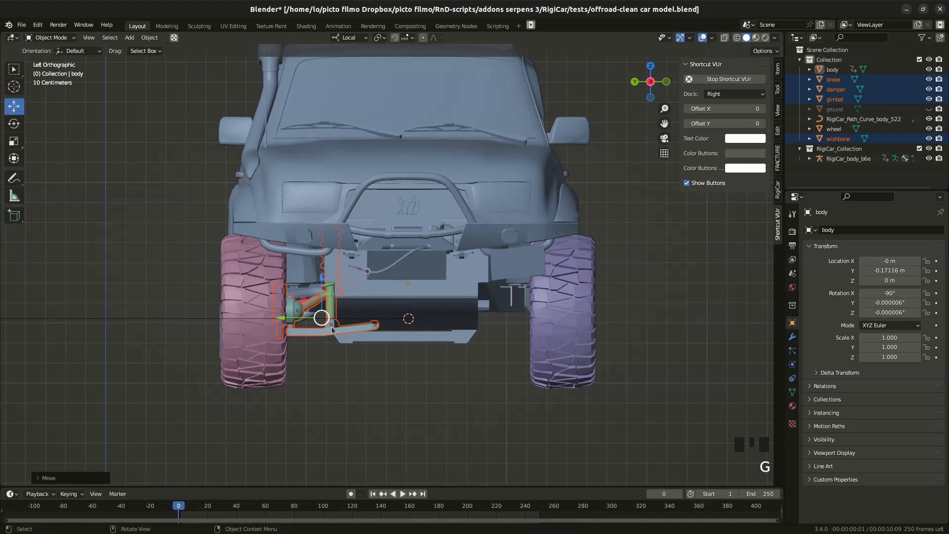
Zoom under the car, view it from the left side and isolate the selected suspension parts in Local View.
scroll("up", 3)
left_click_drag(363, 254, 334, 257)
key("KP_1")
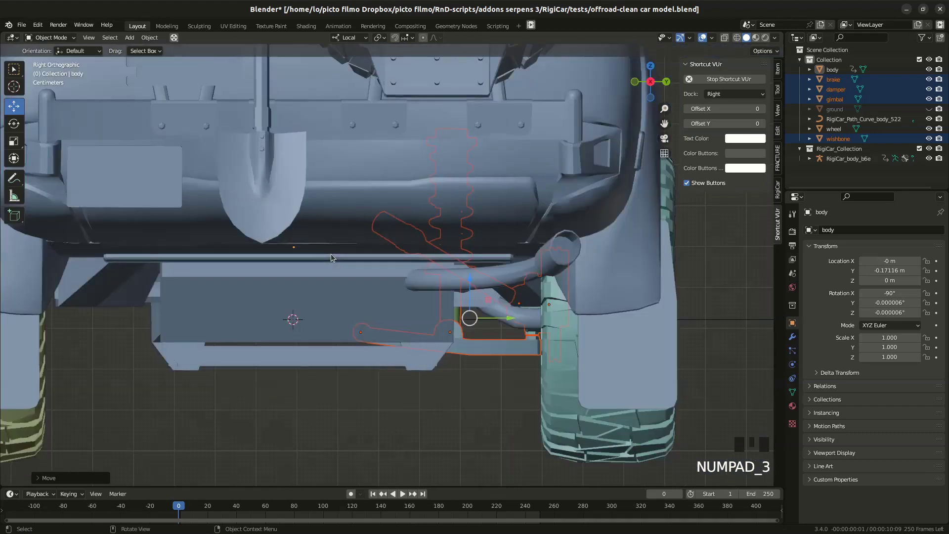
key("ctrl+KP_3")
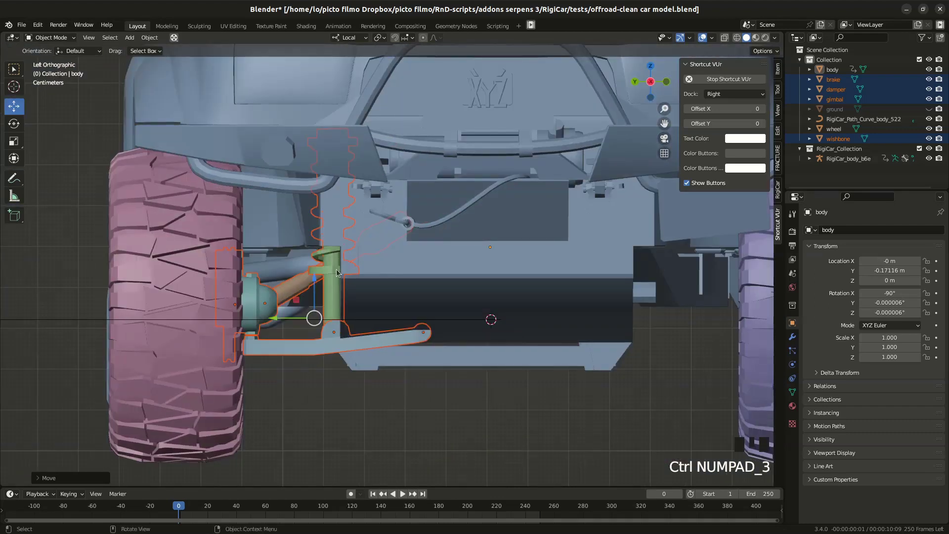
key("KP_Divide")
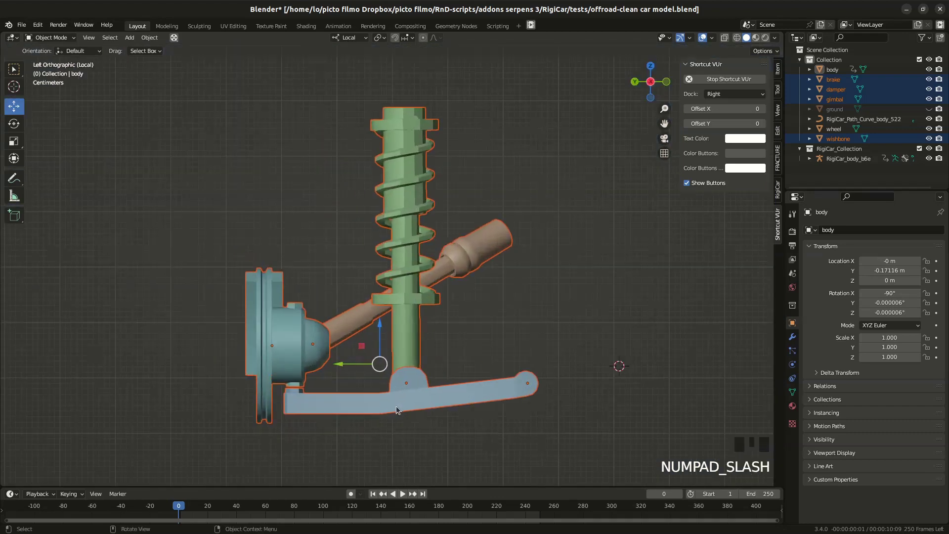
Test-rotate the wishbone and grab the damper while orbiting around the isolated parts.
left_click(400, 408)
key("r")
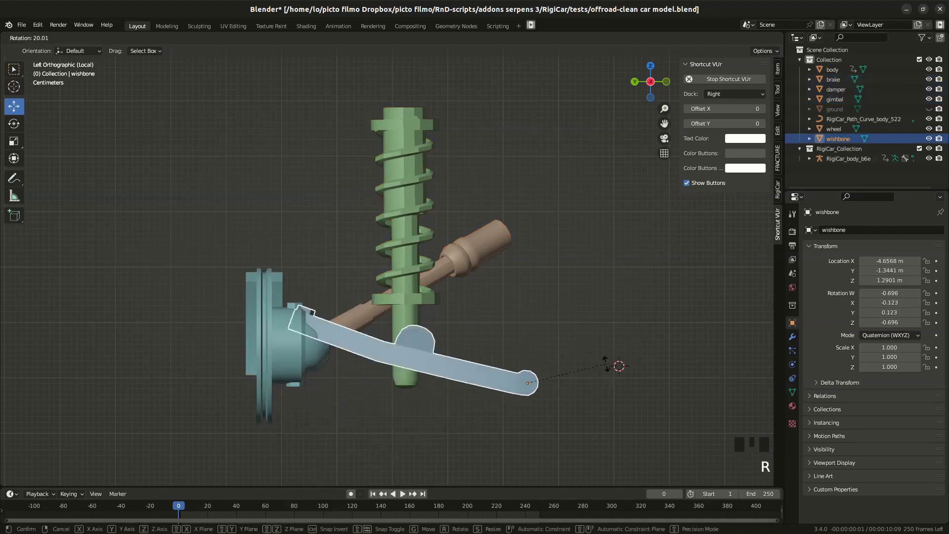
left_click(309, 338)
left_click_drag(364, 340, 300, 345)
key("g")
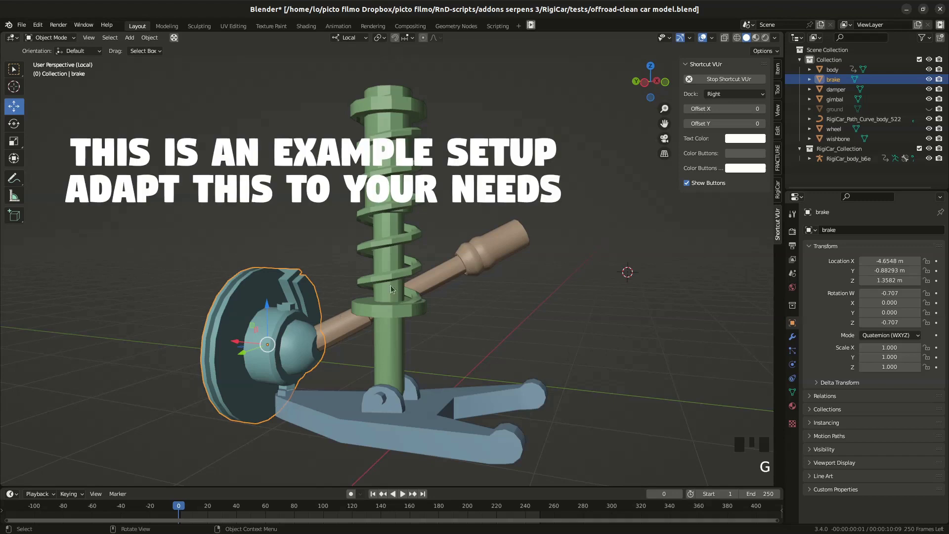
left_click_drag(399, 220, 413, 247)
key("g")
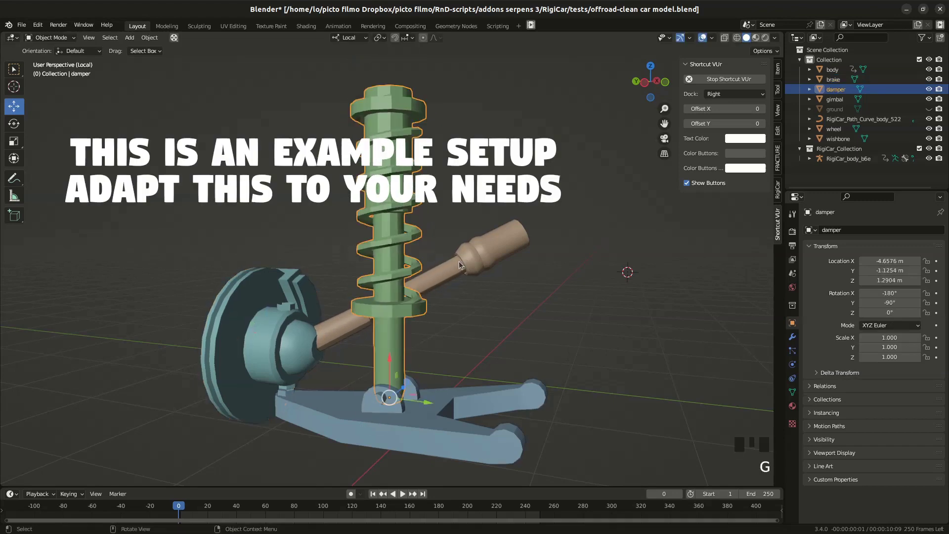
left_click_drag(428, 350, 468, 310)
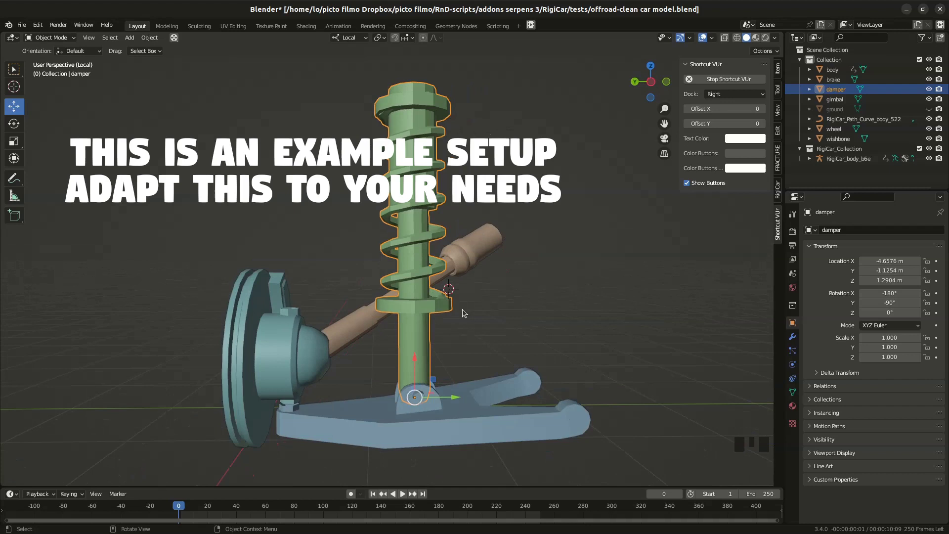
Leave Local View and Shift-select the brake, damper, wishbone and gimbal on the front-left wheel.
key("KP_Divide")
left_click_drag(269, 308, 255, 307)
left_click(255, 307)
left_click_drag(278, 319, 353, 344)
left_click(353, 345)
left_click(372, 293)
left_click(337, 280)
left_click(380, 301)
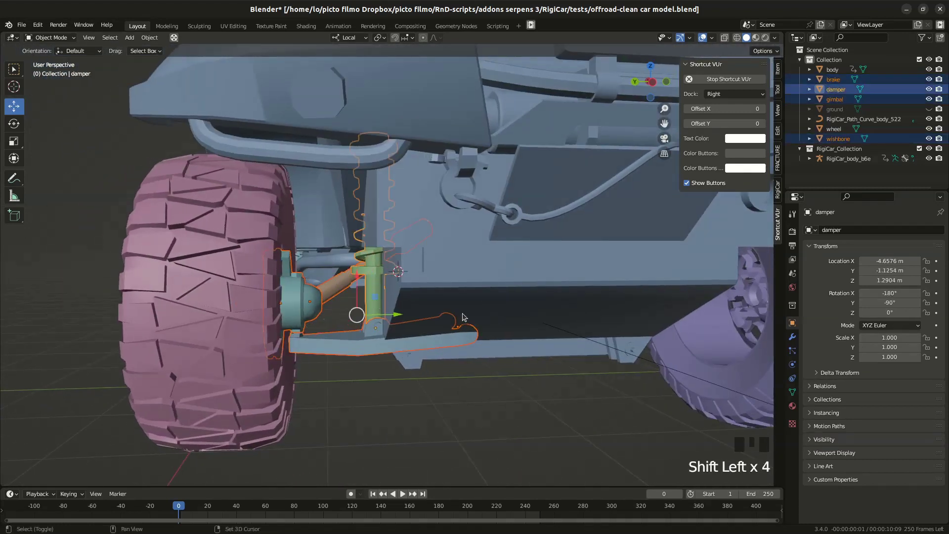
Make the wishbone the active selected part and switch to the left orthographic view.
left_click(469, 299)
left_click(453, 297)
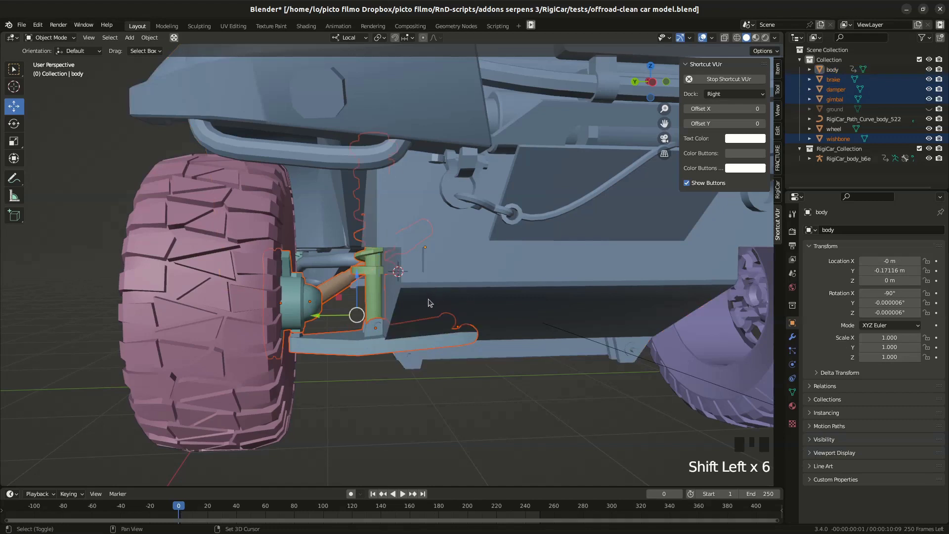
left_click(346, 345)
left_click_drag(400, 318, 402, 316)
key("KP_1")
key("ctrl+KP_3")
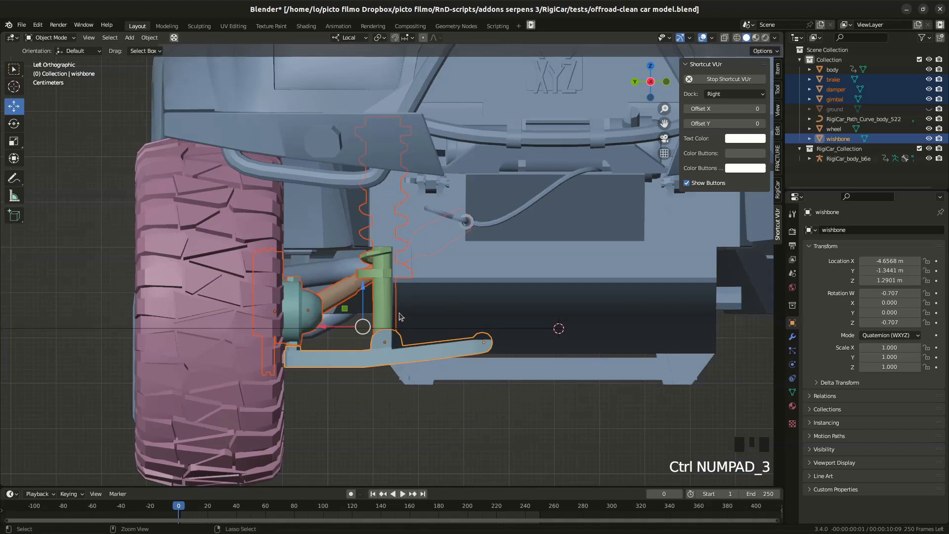
Move the four suspension parts together into the front-left wheel, then select the brake disc.
key("g")
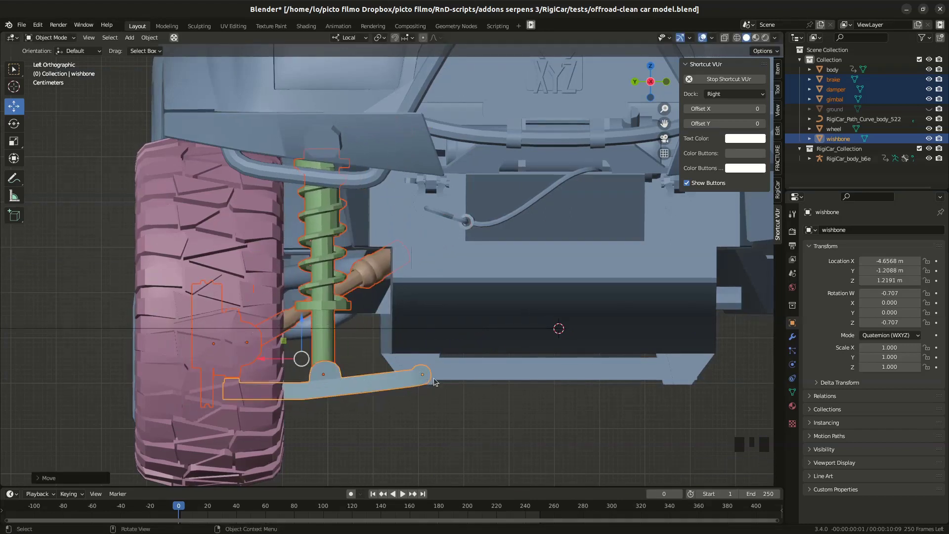
left_click_drag(290, 352, 340, 359)
left_click(318, 326)
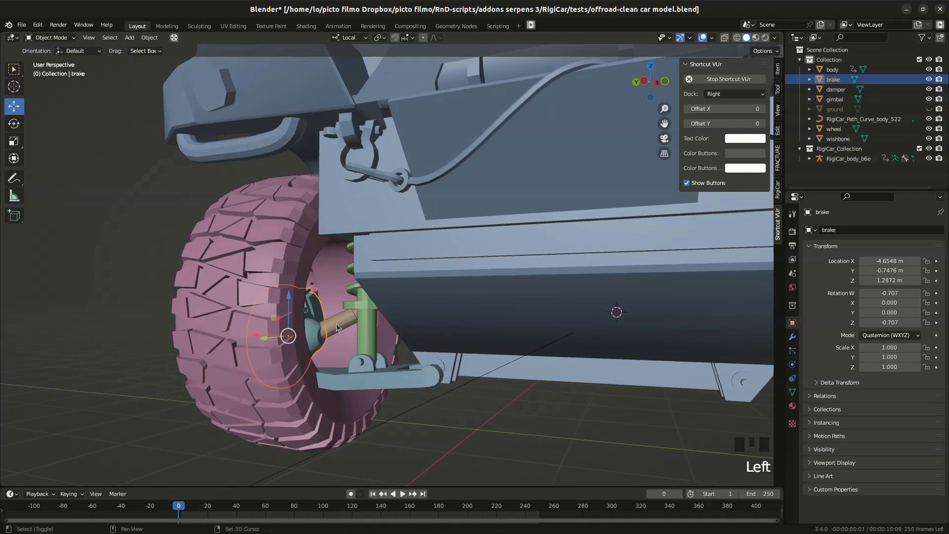
From the back orthographic view, move the brake disc to the centre of the wheel hub.
left_click_drag(241, 310, 330, 339)
key("ctrl+KP_1")
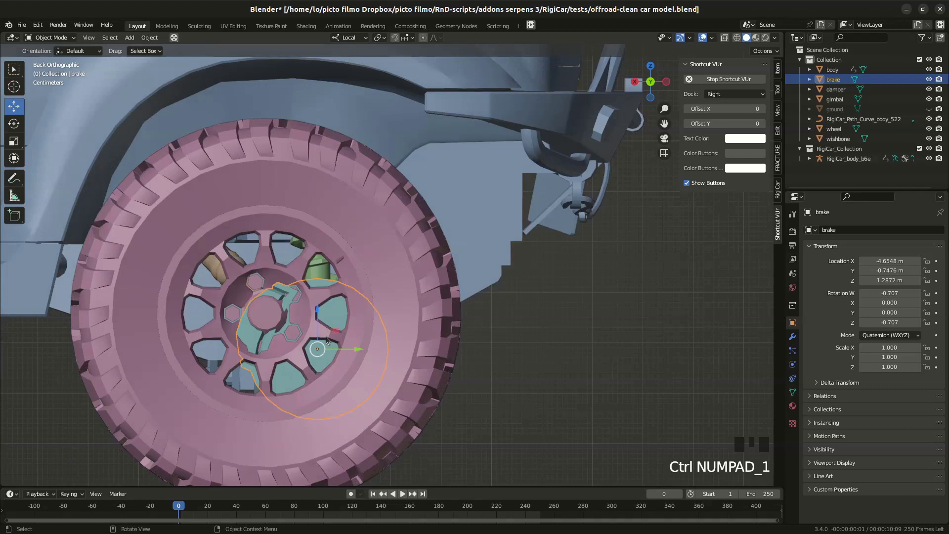
key("g")
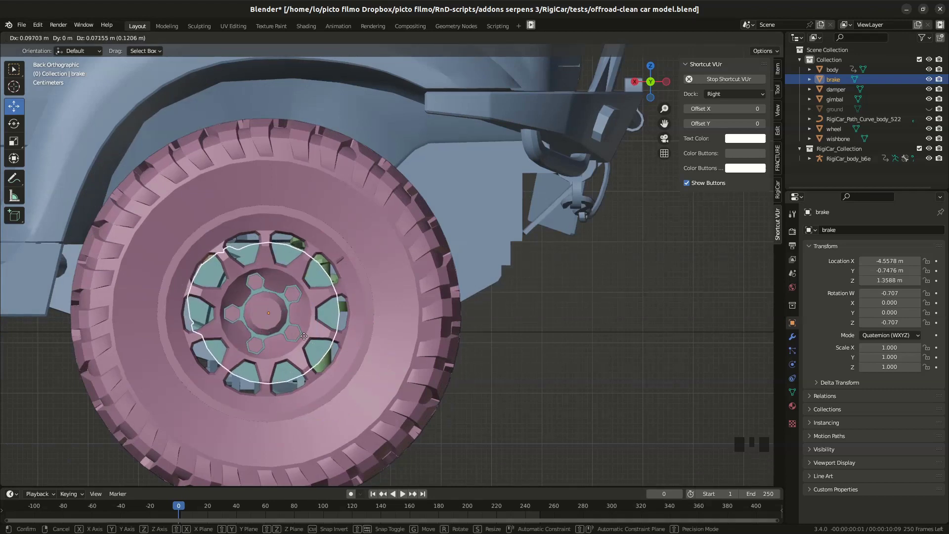
left_click_drag(342, 324, 311, 327)
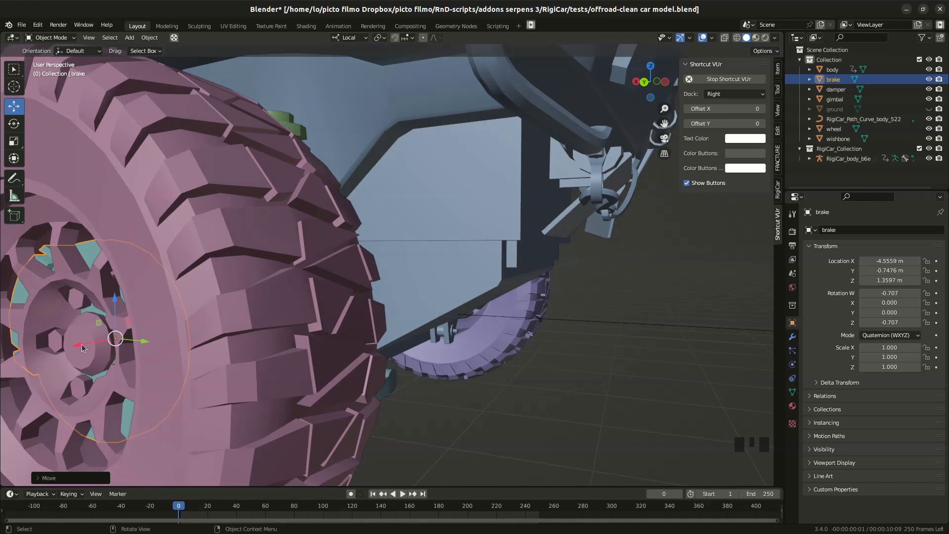
Orbit around the wheel to check the brake position, then select the car body.
left_click(84, 345)
left_click_drag(122, 355, 299, 349)
scroll("down", 3)
left_click_drag(278, 358, 427, 299)
left_click(426, 299)
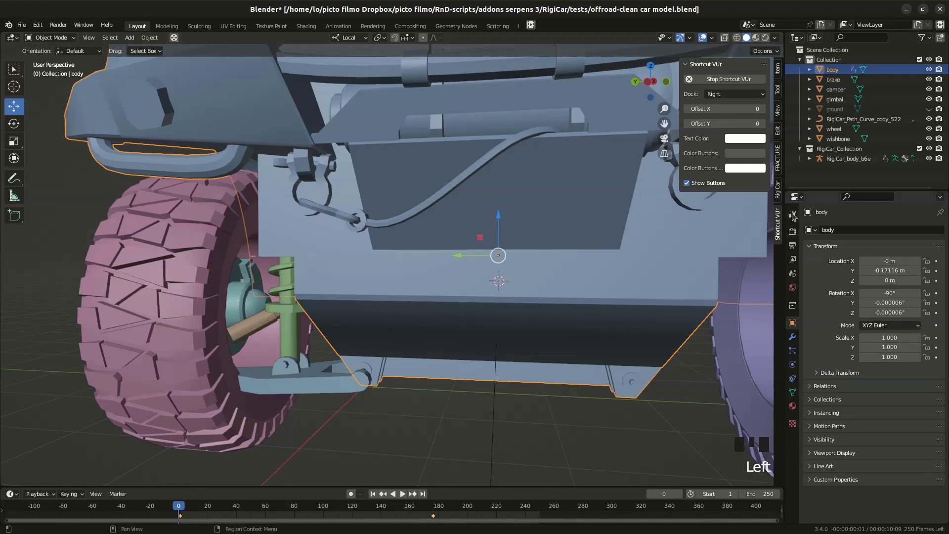
Enable Anchors Helpers in the RigiCar N-panel tab and select the rig object.
left_click(780, 192)
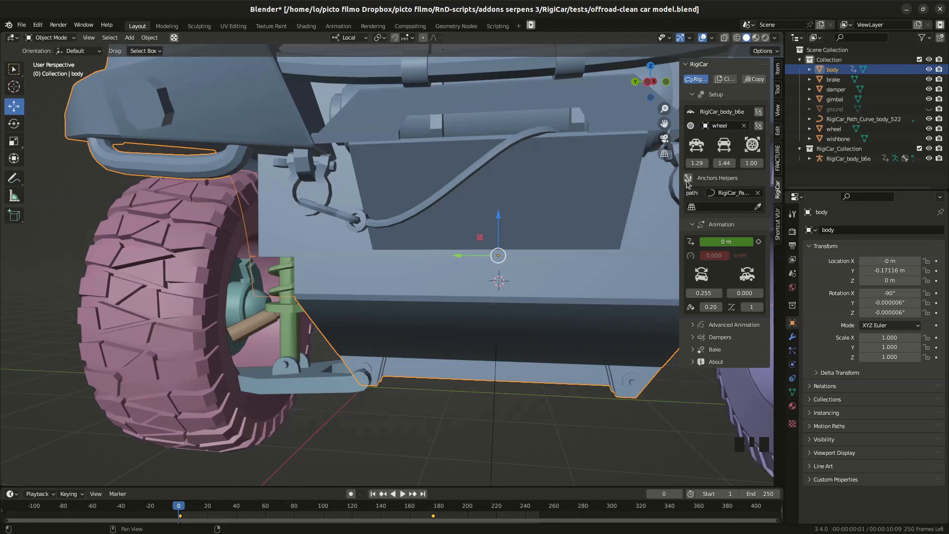
left_click(694, 179)
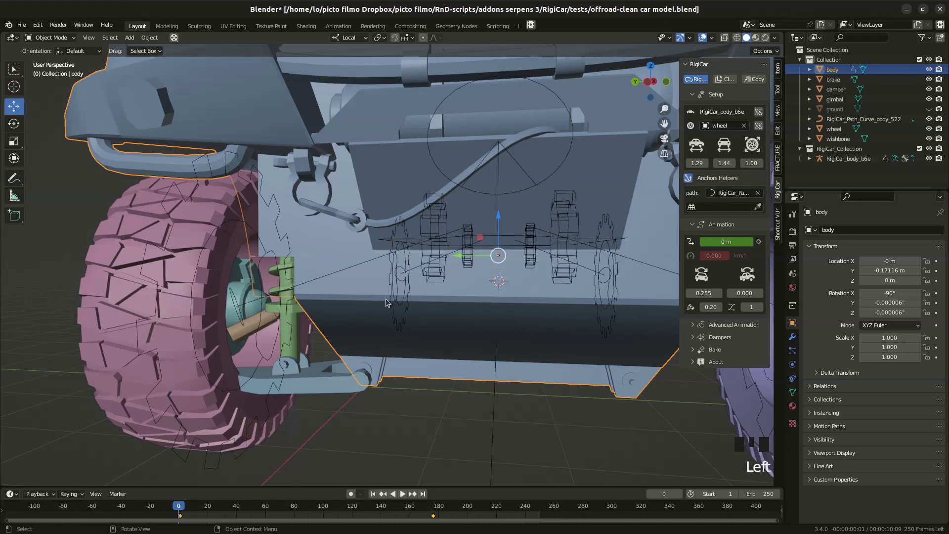
left_click_drag(290, 320, 220, 263)
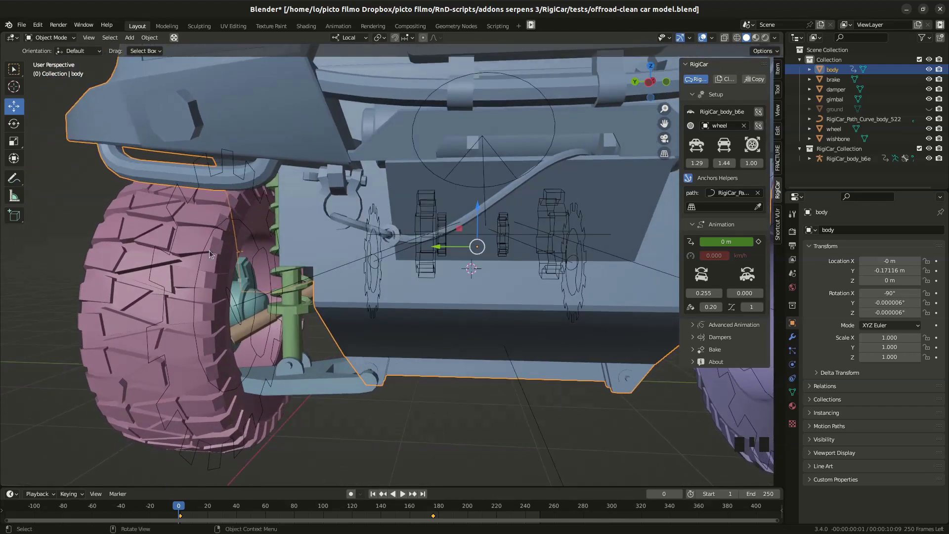
left_click(211, 247)
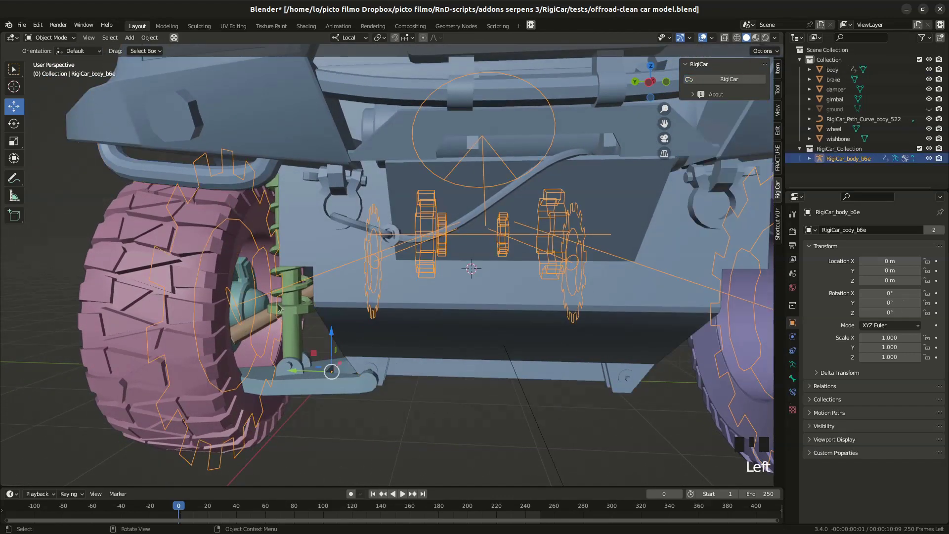
Parent the brake disc to the rig's brake bone with Ctrl+P > Bone in Pose Mode.
left_click(255, 290)
left_click(223, 226)
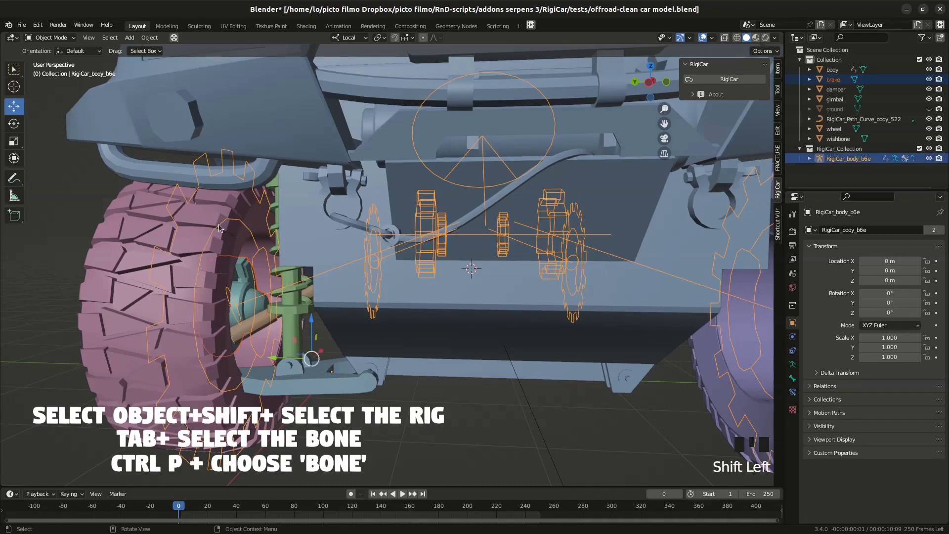
key("ctrl+Tab")
left_click(220, 233)
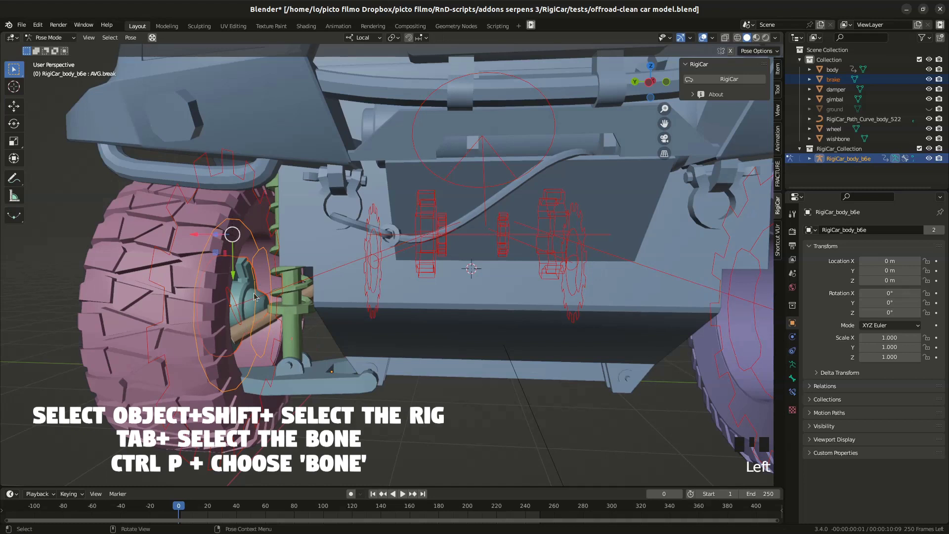
key("ctrl+p")
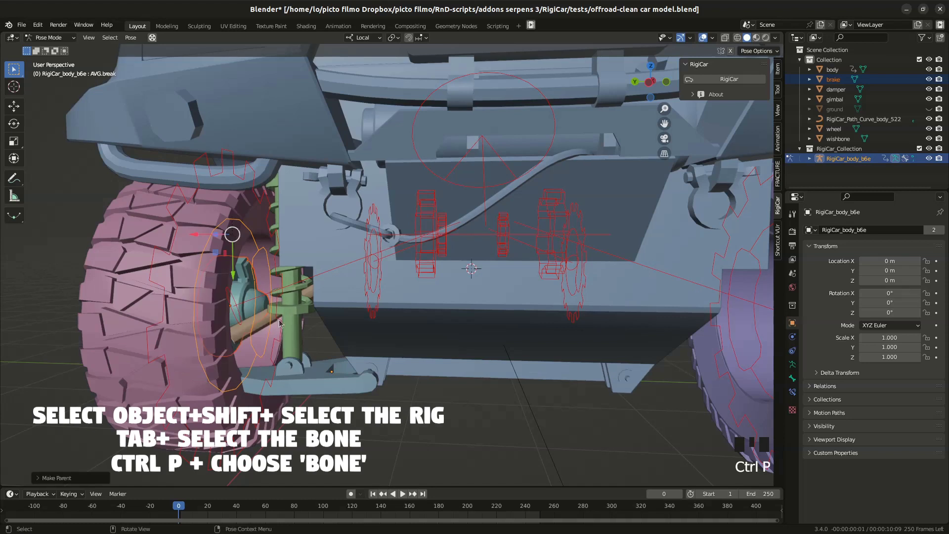
key("ctrl+Tab")
Reselect the brake disc and pull the view back to see the whole car.
left_click(253, 287)
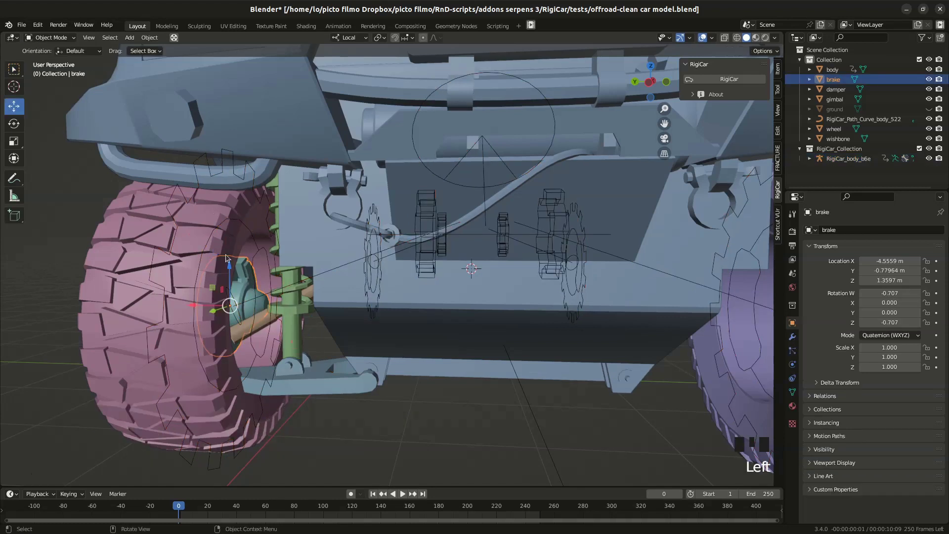
scroll("down", 3)
left_click_drag(300, 354, 319, 362)
Play and stop the animation, then zoom in on the front-left wheel.
key("space")
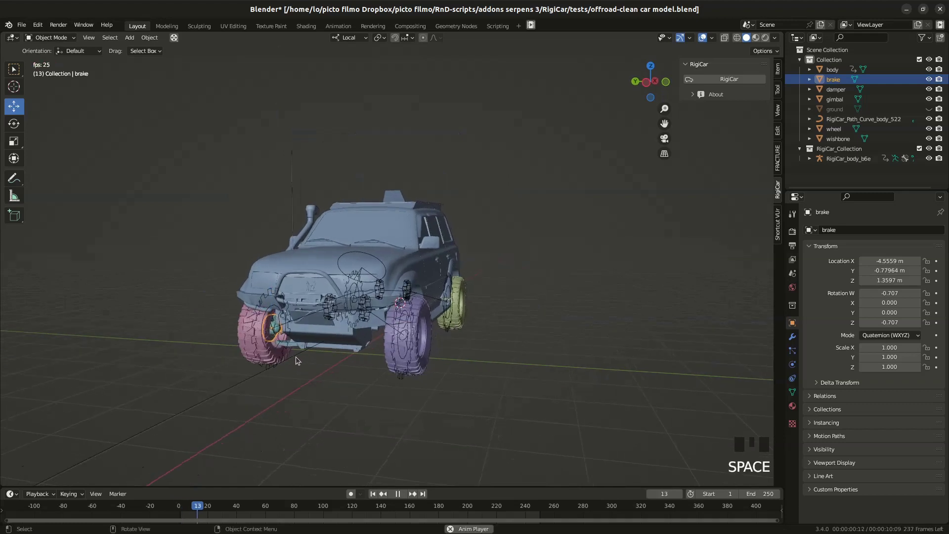
key("space")
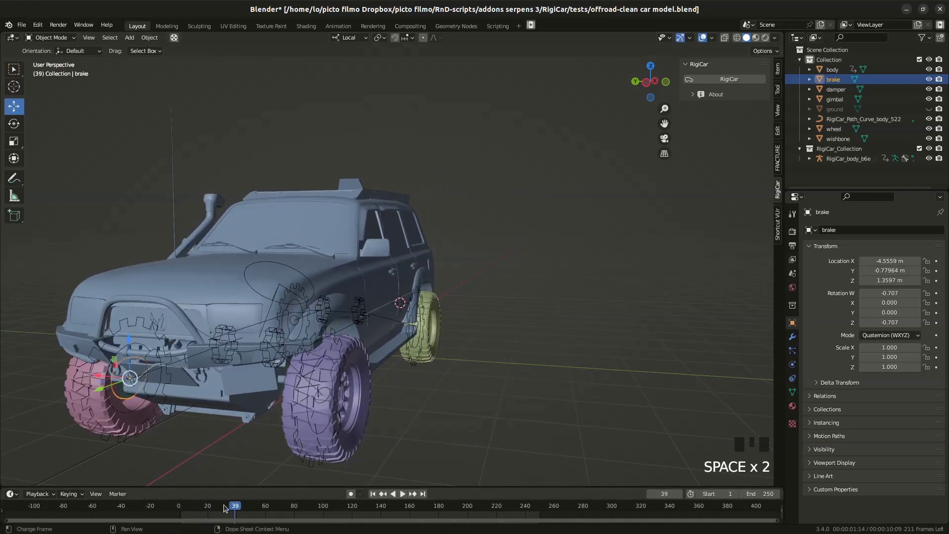
left_click_drag(221, 508, 351, 341)
left_click_drag(351, 341, 305, 335)
scroll("up", 3)
left_click_drag(338, 337, 308, 333)
scroll("up", 3)
left_click_drag(260, 318, 266, 303)
scroll("up", 3)
Select the RigiCar_body rig and enter Pose Mode.
left_click(250, 266)
key("ctrl+Tab")
Check the brake and steering bones and view the front suspension straight from the front.
left_click(250, 264)
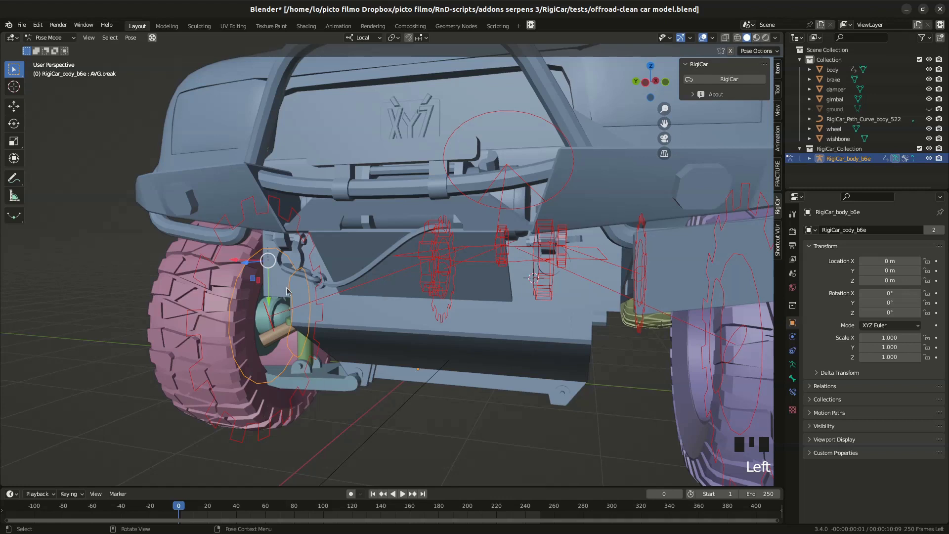
left_click(200, 283)
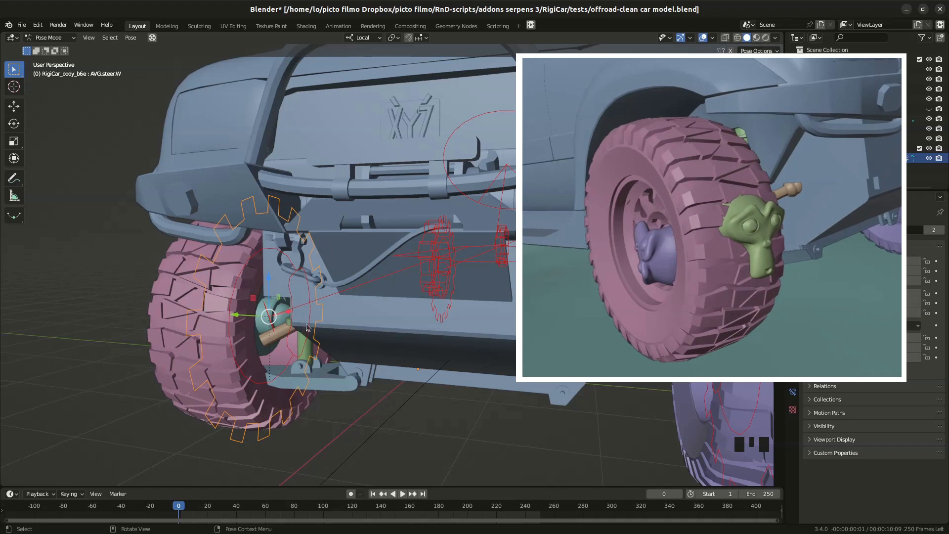
left_click(432, 281)
left_click_drag(434, 254, 373, 190)
scroll("down", 3)
key("KP_7")
scroll("down", 3)
left_click_drag(482, 235, 483, 269)
Select the Transmission_AVG bone and frame the front axle in the left orthographic view.
left_click(484, 269)
left_click(394, 297)
left_click_drag(327, 312, 237, 392)
scroll("up", 3)
left_click_drag(316, 396, 312, 341)
key("KP_1")
key("ctrl+KP_3")
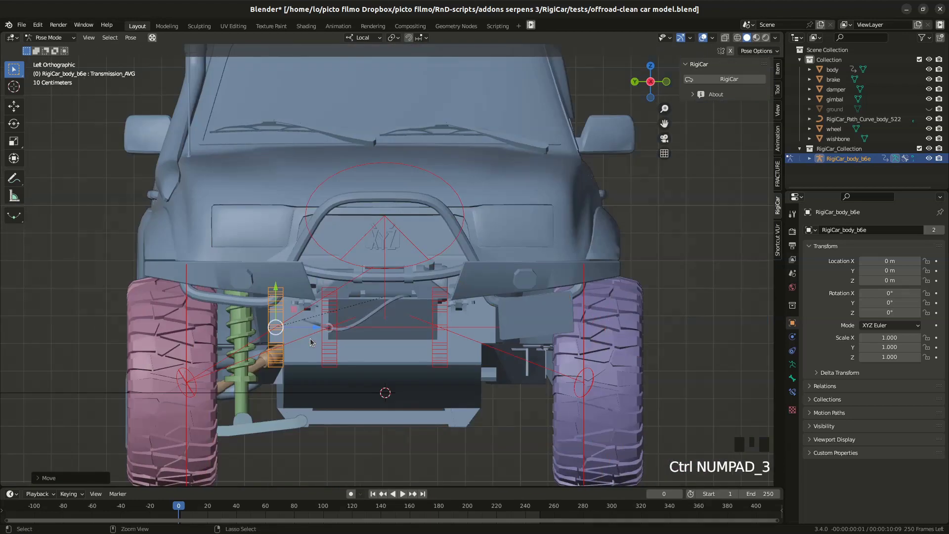
Slide the Transmission_AVG bone toward the front-left wheel hub and confirm its position.
key("g")
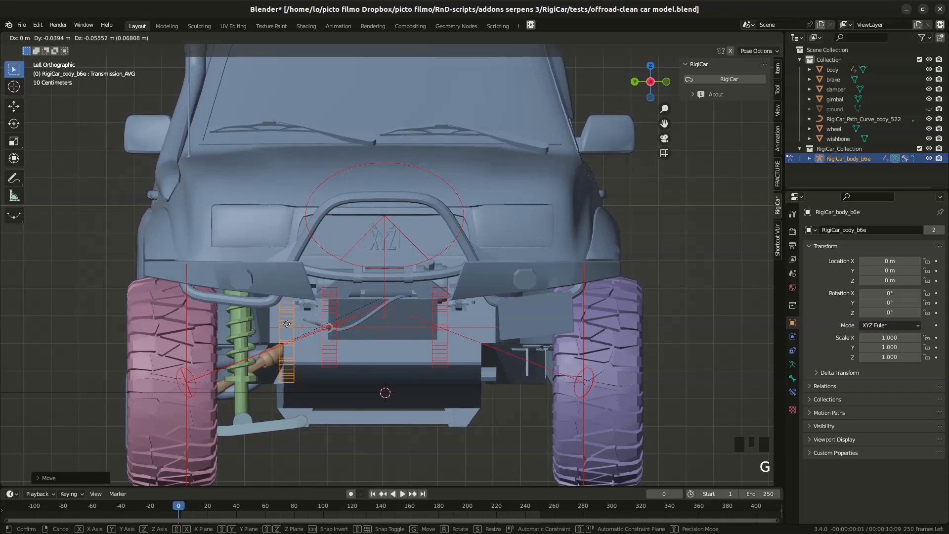
scroll("up", 3)
left_click_drag(295, 300, 84, 289)
left_click(84, 289)
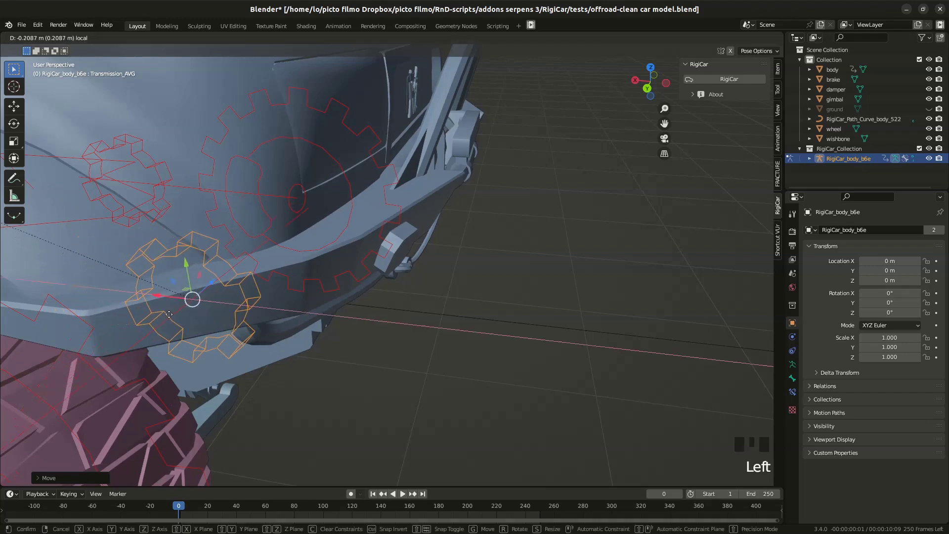
Push the gear bone onto the wheel hub along its local axis, then select the ARG.essieu axle bone.
left_click_drag(250, 337, 369, 270)
left_click(369, 270)
left_click_drag(330, 306, 352, 291)
key("g")
left_click_drag(378, 281, 367, 272)
left_click_drag(366, 272, 234, 282)
left_click(234, 282)
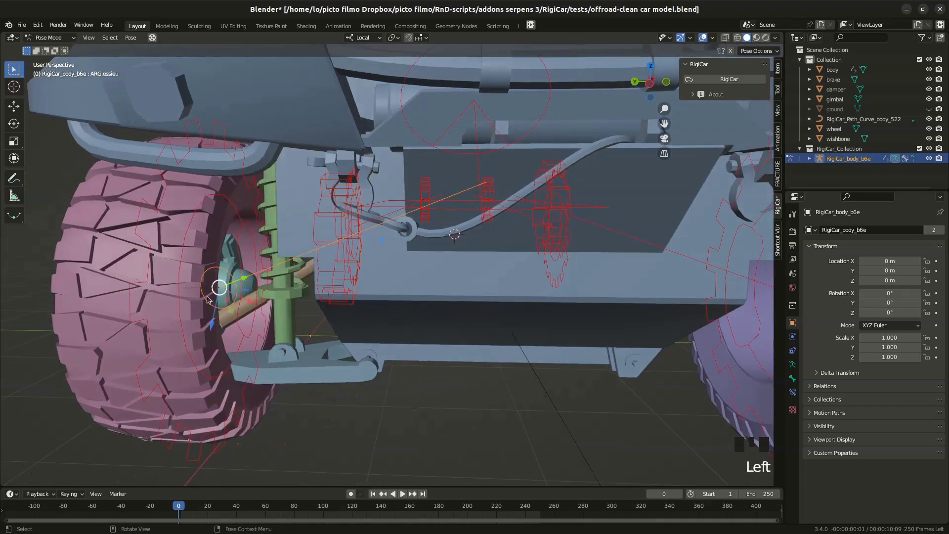
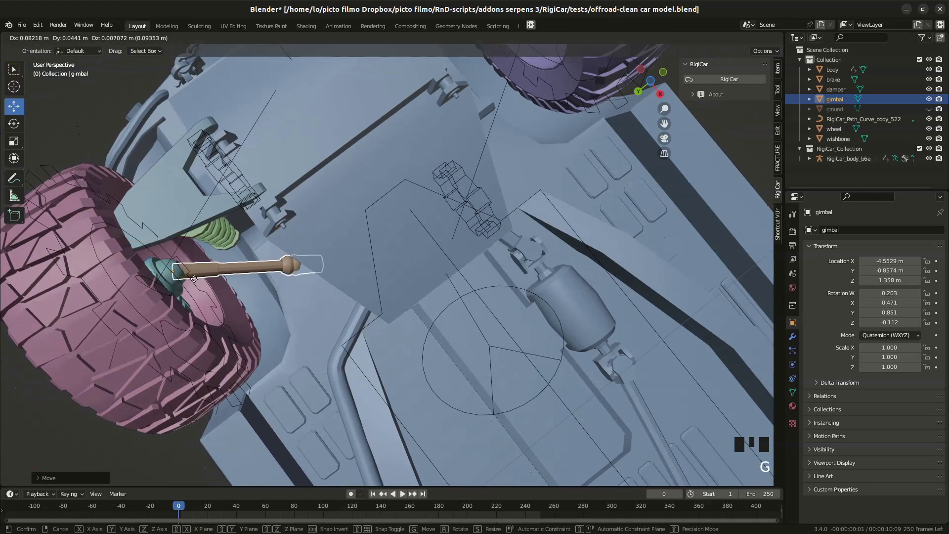
Rotate the gimbal driveshaft so it runs from the wheel hub inward toward the car's centre.
key("r")
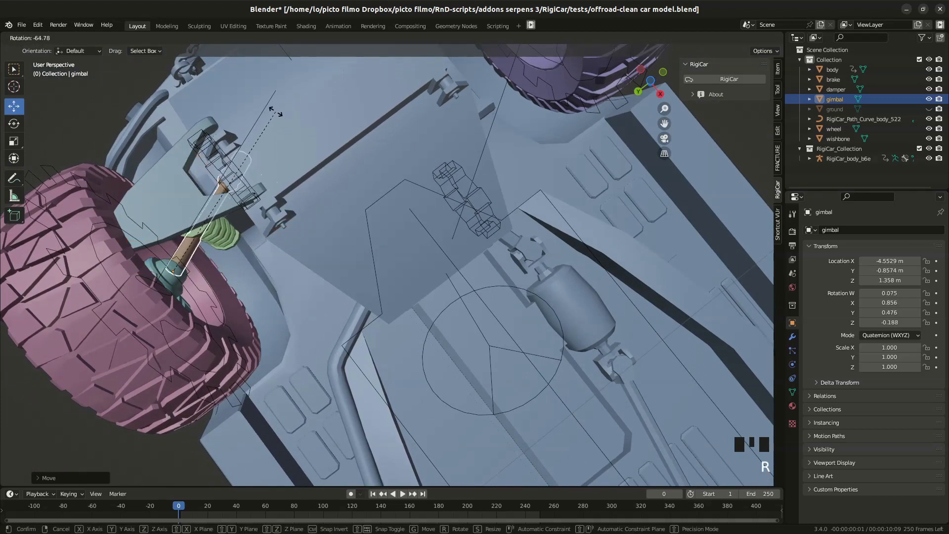
left_click_drag(279, 159, 435, 286)
key("r")
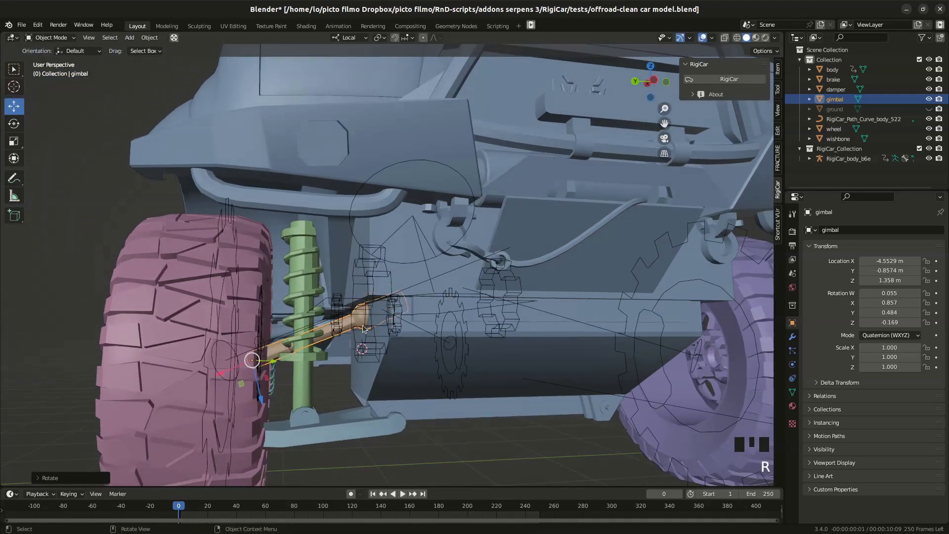
left_click_drag(369, 323, 387, 320)
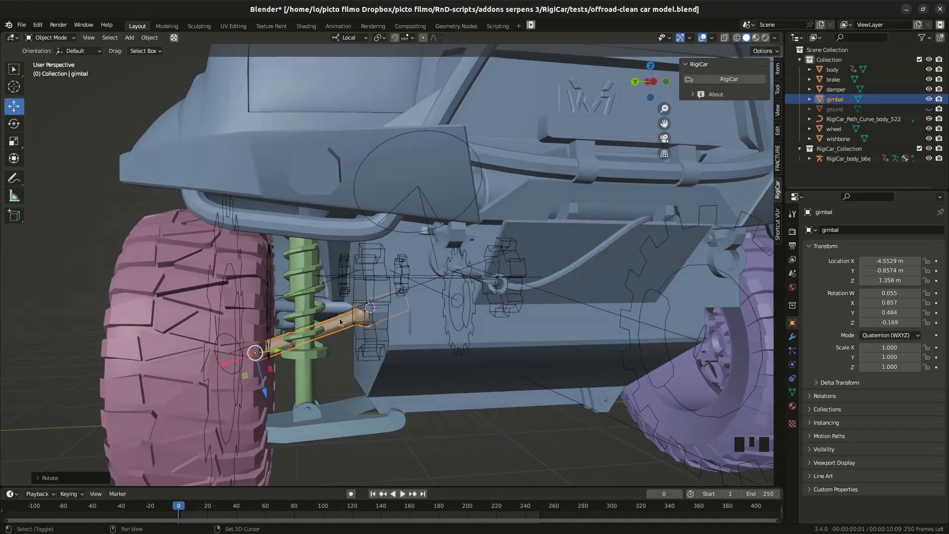
Parent the gimbal driveshaft to the rig's ARG.essieu bone in Pose Mode.
left_click(342, 314)
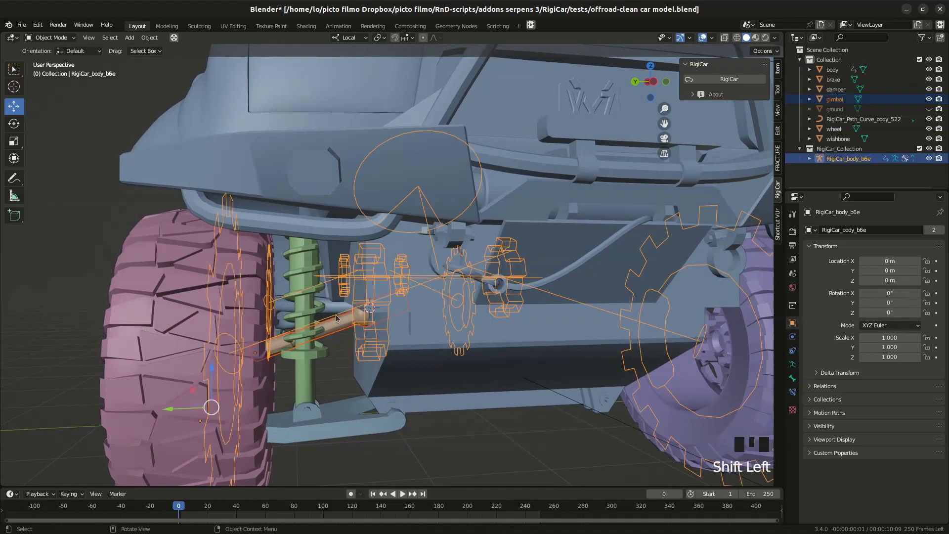
key("ctrl+Tab")
left_click(341, 318)
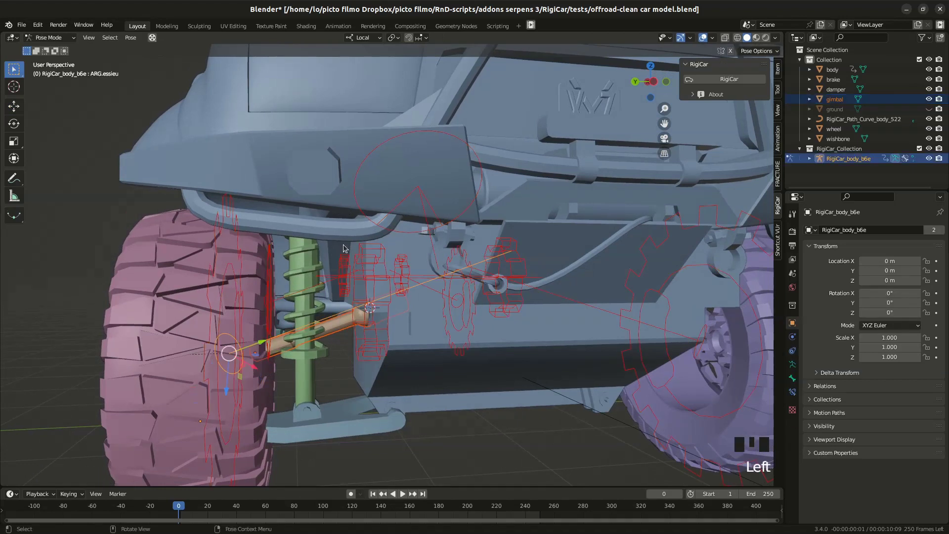
key("ctrl+p")
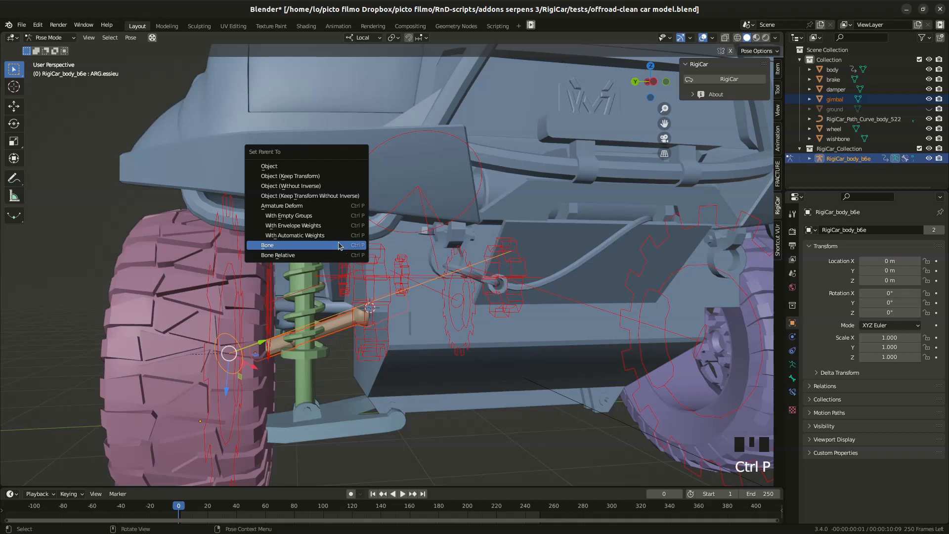
left_click_drag(359, 348, 294, 330)
left_click(294, 330)
Test by raising the AVG.break bone so the driveshaft follows the wheel, then view the whole car.
key("g")
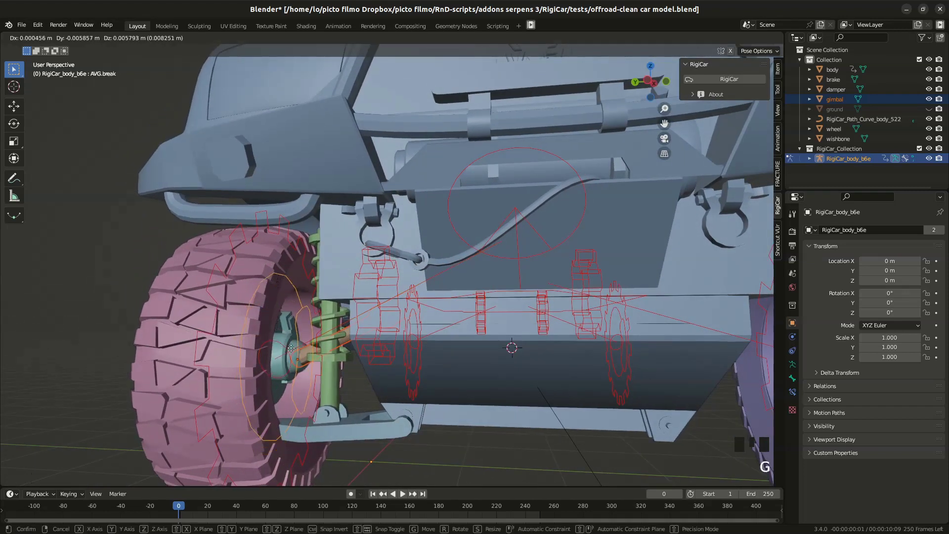
left_click_drag(304, 361, 361, 411)
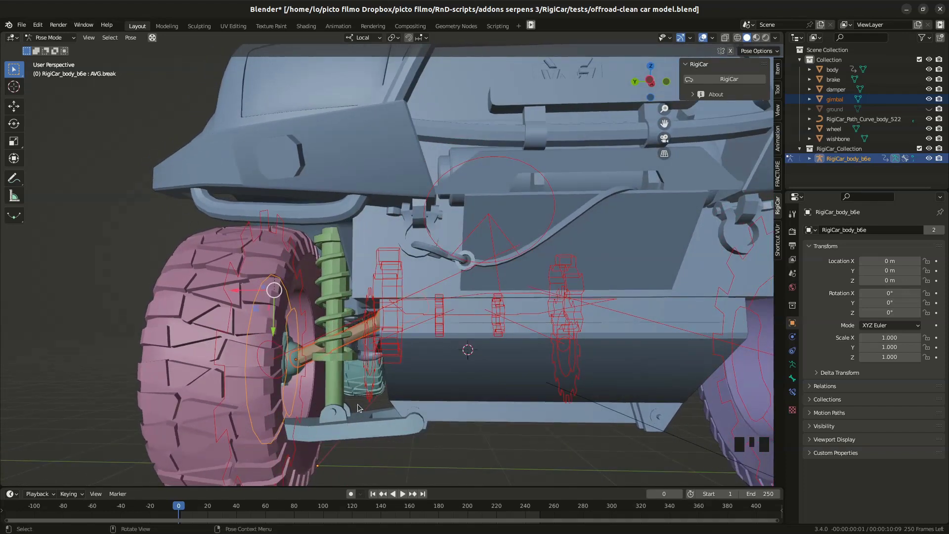
scroll("down", 3)
key("space")
key("space")
left_click_drag(217, 508, 371, 375)
left_click_drag(371, 374, 369, 378)
scroll("down", 3)
Play the drive briefly, then make the ground terrain visible beneath the car.
key("space")
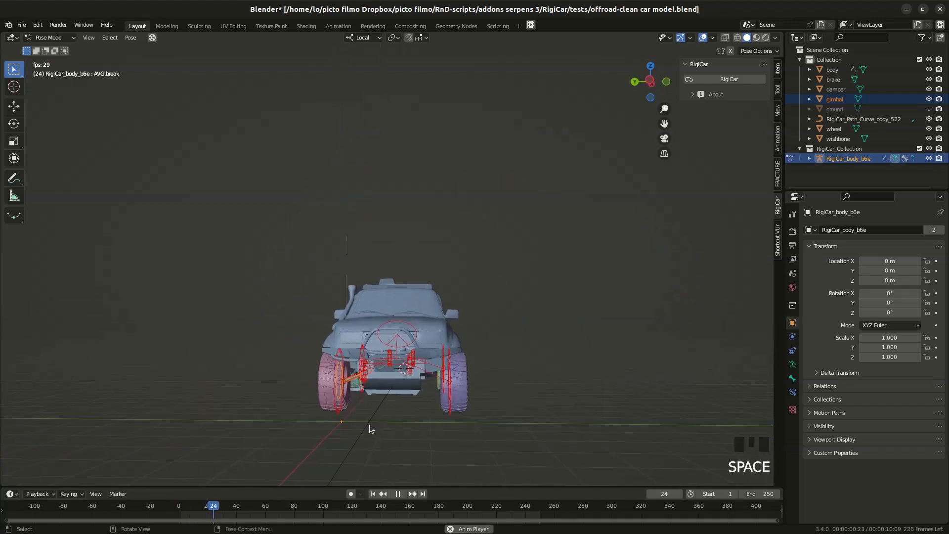
key("space")
left_click_drag(345, 386, 341, 398)
scroll("down", 3)
left_click_drag(216, 507, 930, 111)
left_click(930, 111)
left_click(440, 333)
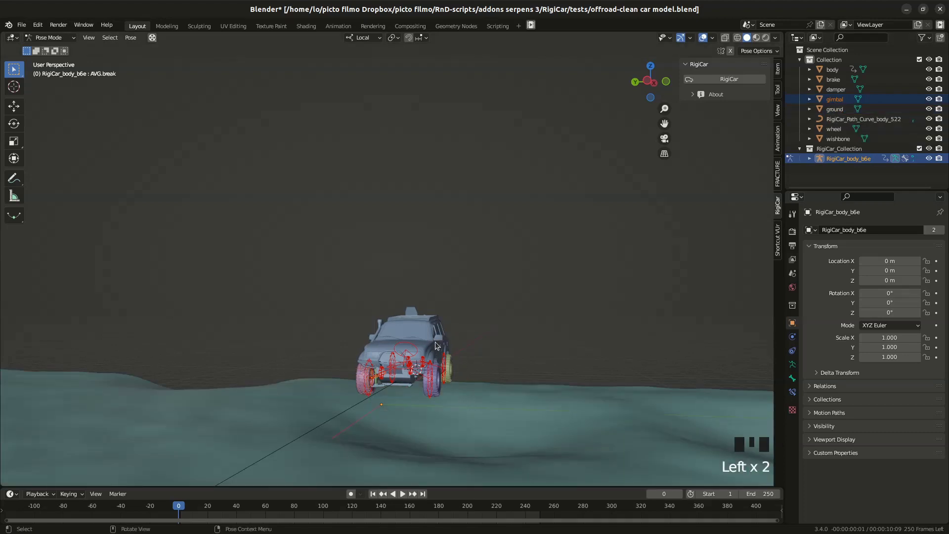
key("ctrl+Tab")
Pick the ground as the RigiCar driving surface for the car body via the Anchors Helpers eyedropper.
left_click(421, 333)
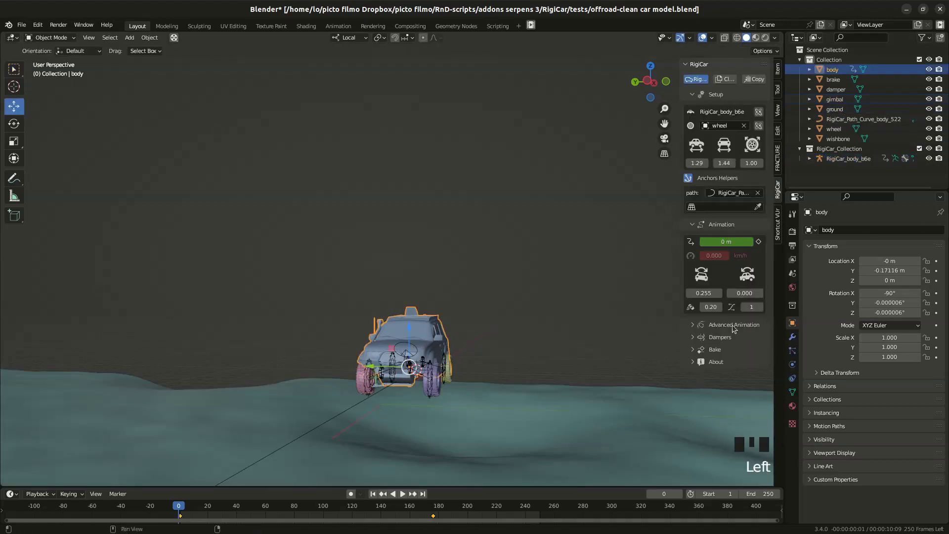
left_click(766, 204)
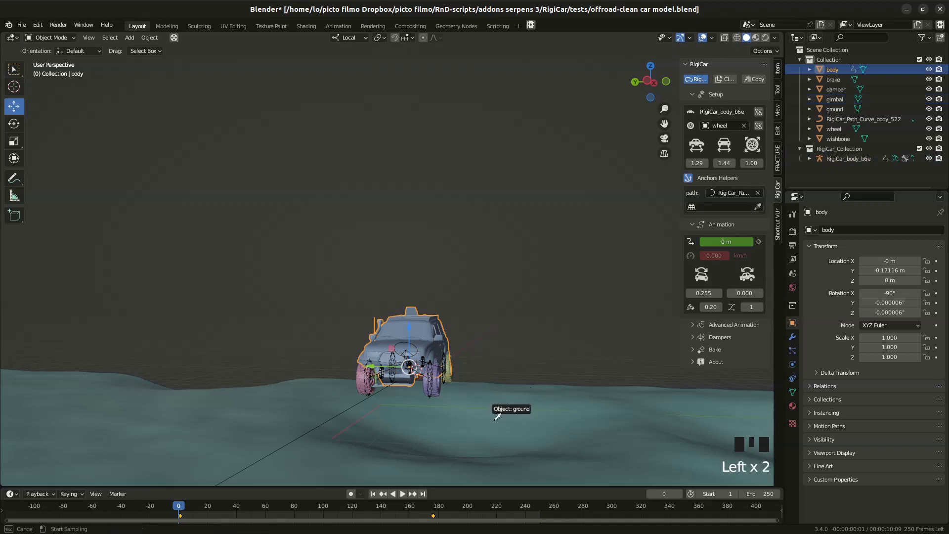
scroll("up", 3)
middle_click(402, 394)
scroll("up", 3)
scroll("down", 3)
left_click_drag(363, 359, 439, 254)
Play the drive over the terrain and watch the suspension working.
key("space")
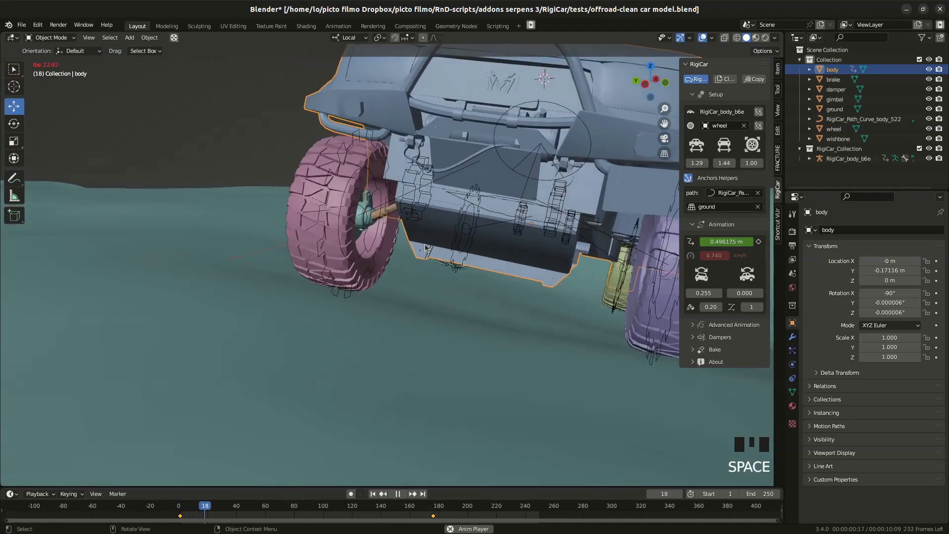
key("space")
scroll("down", 3)
middle_click(392, 245)
key("space")
key("space")
left_click_drag(256, 314, 371, 266)
key("space")
key("space")
Lock the viewport to follow the gimbal driveshaft at the front wheel.
left_click(254, 308)
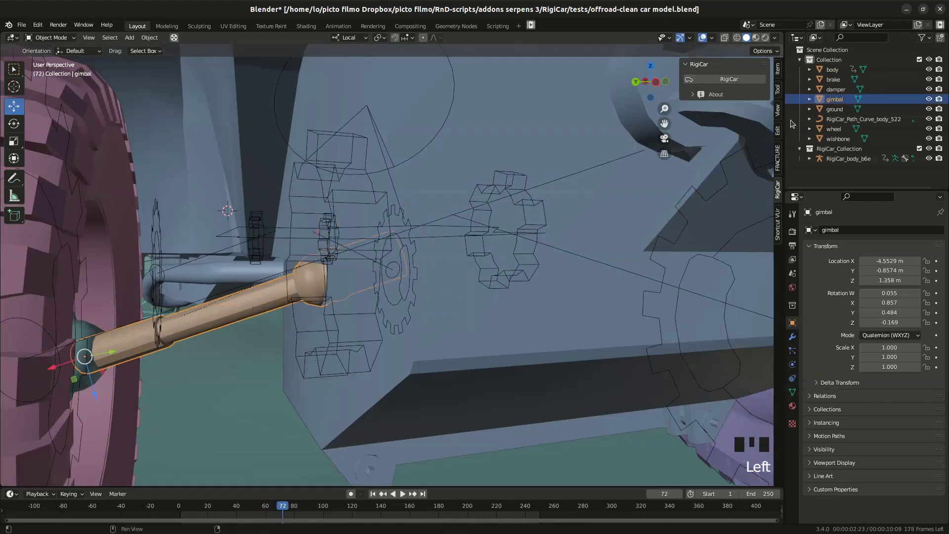
left_click(781, 116)
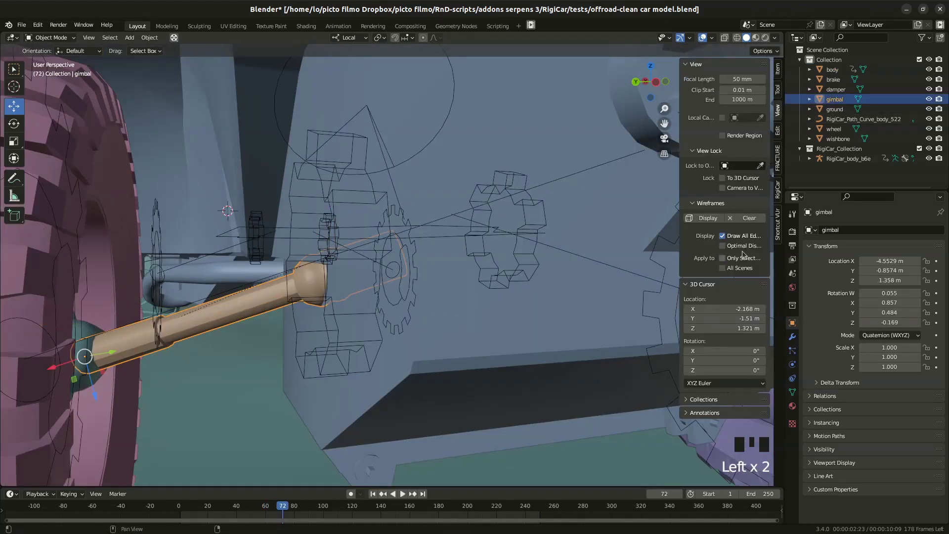
left_click(761, 169)
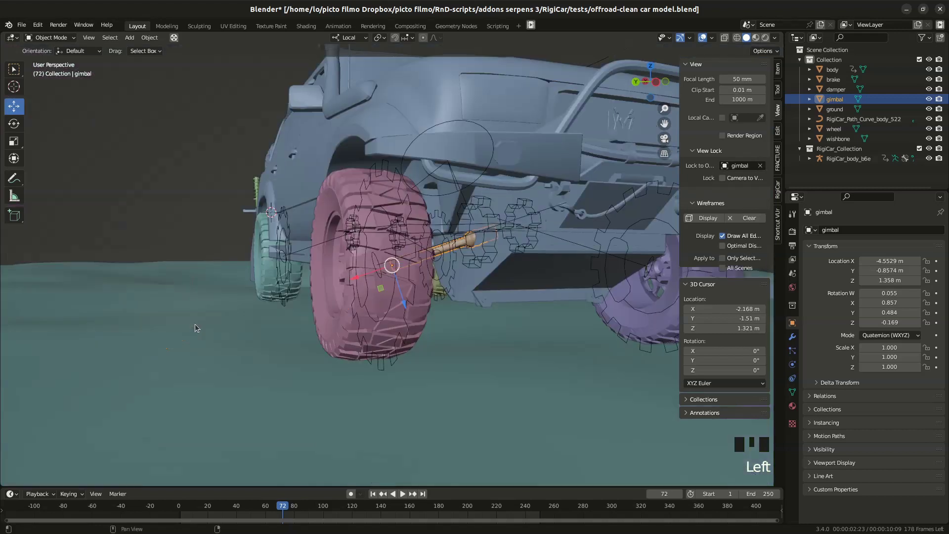
left_click_drag(420, 261, 390, 251)
scroll("down", 3)
left_click_drag(412, 237, 418, 225)
Loop the drive and watch the wheel, driveshaft and suspension bounce under the car.
key("space")
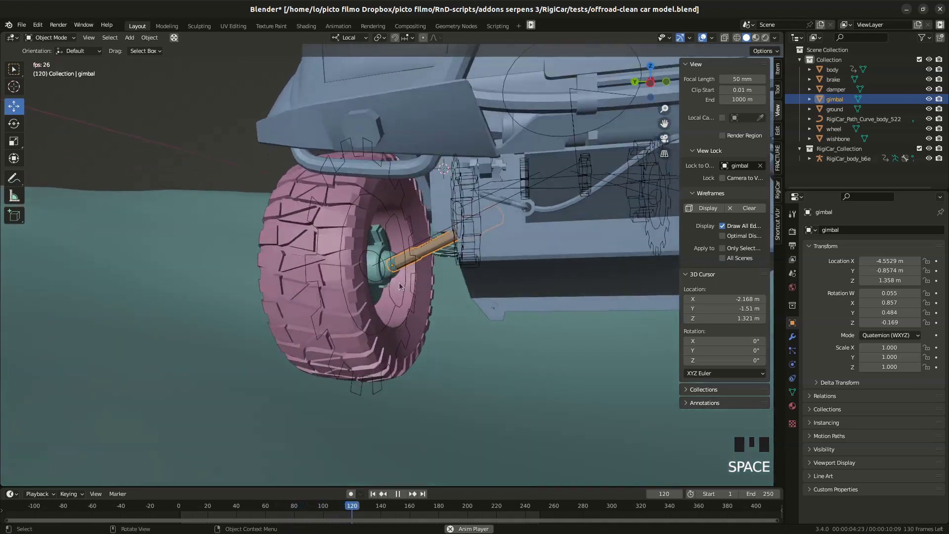
left_click_drag(448, 233, 173, 511)
left_click(174, 511)
left_click_drag(406, 250, 413, 267)
scroll("up", 3)
scroll("up", 3)
left_click_drag(499, 261, 523, 255)
scroll("down", 3)
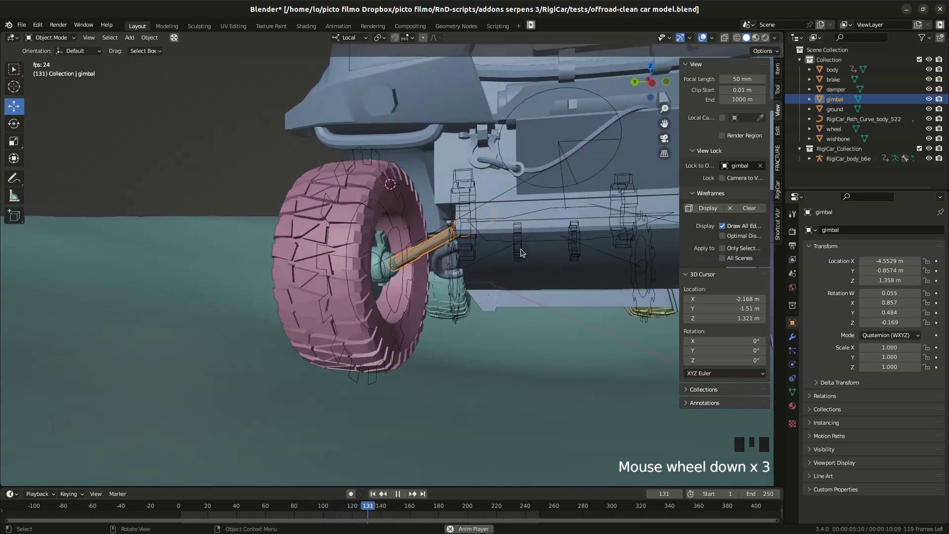
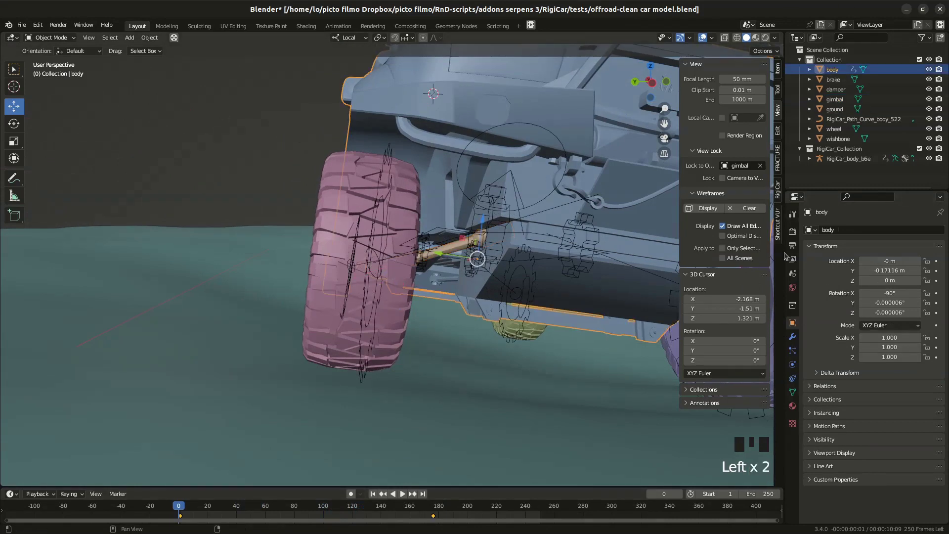
Hide the ground plane and orbit to see the front of the car.
left_click(782, 190)
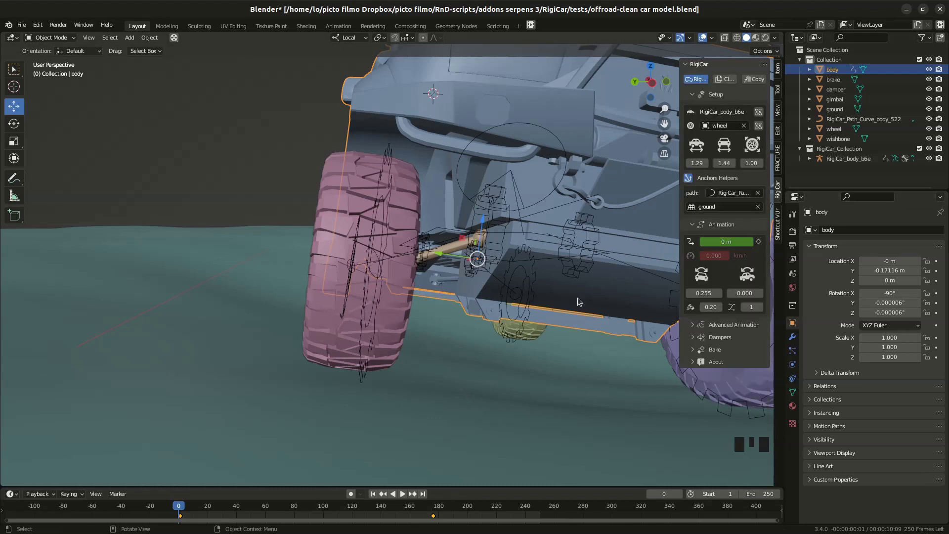
left_click(765, 211)
left_click(493, 392)
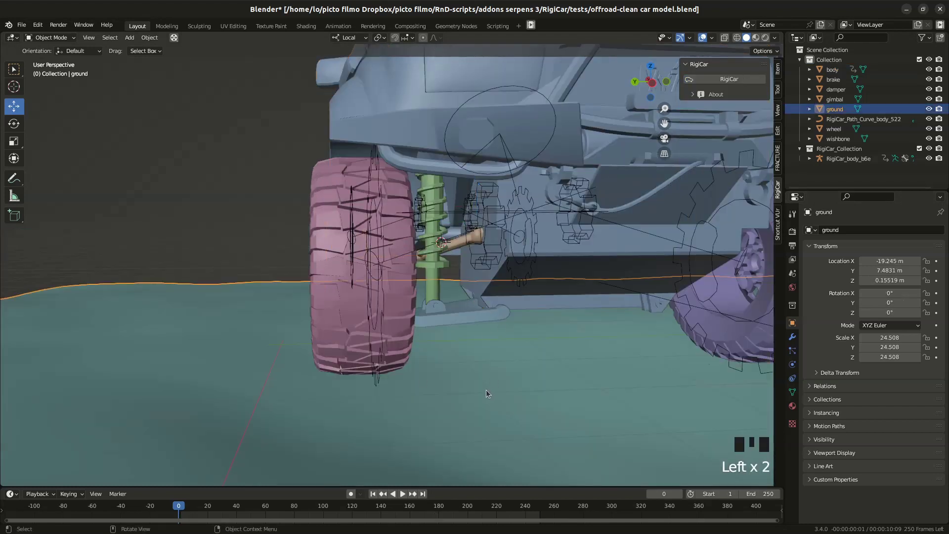
key("h")
left_click_drag(466, 278, 432, 288)
scroll("up", 3)
left_click_drag(454, 241, 507, 165)
Look under the car and select the wishbone together with the damper.
left_click(507, 163)
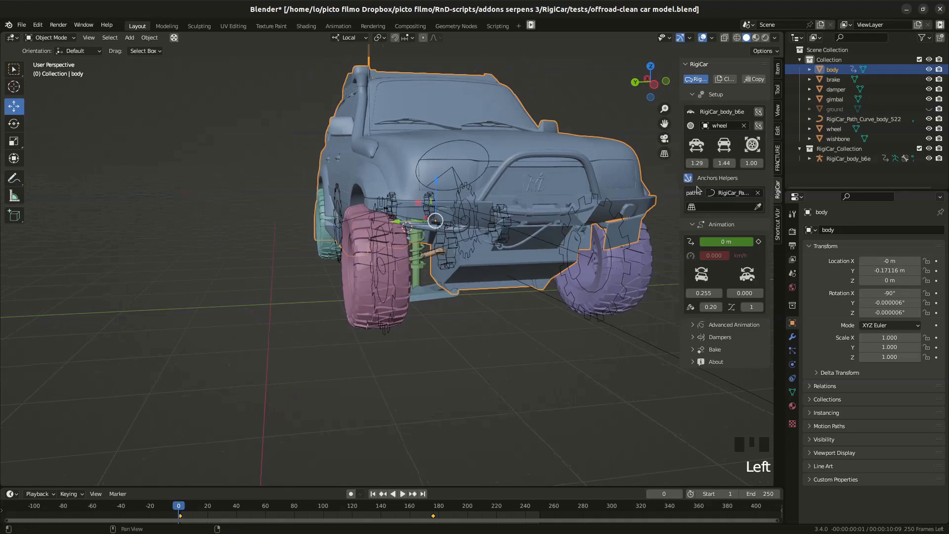
left_click(687, 181)
left_click_drag(455, 273, 472, 148)
scroll("up", 3)
left_click(443, 249)
left_click_drag(460, 241, 420, 260)
left_click(420, 261)
left_click_drag(465, 288, 462, 254)
scroll("up", 3)
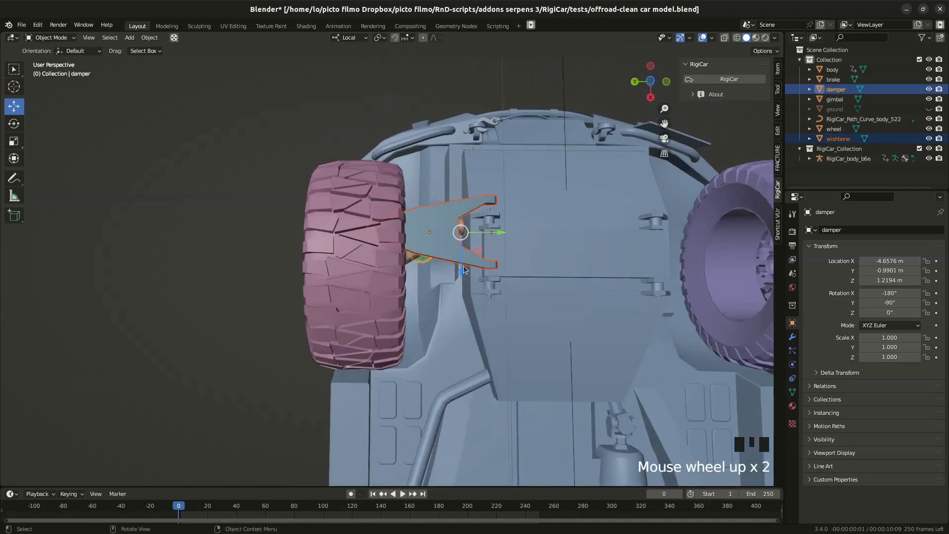
Nudge the selected suspension parts slightly toward the wheel.
left_click(464, 273)
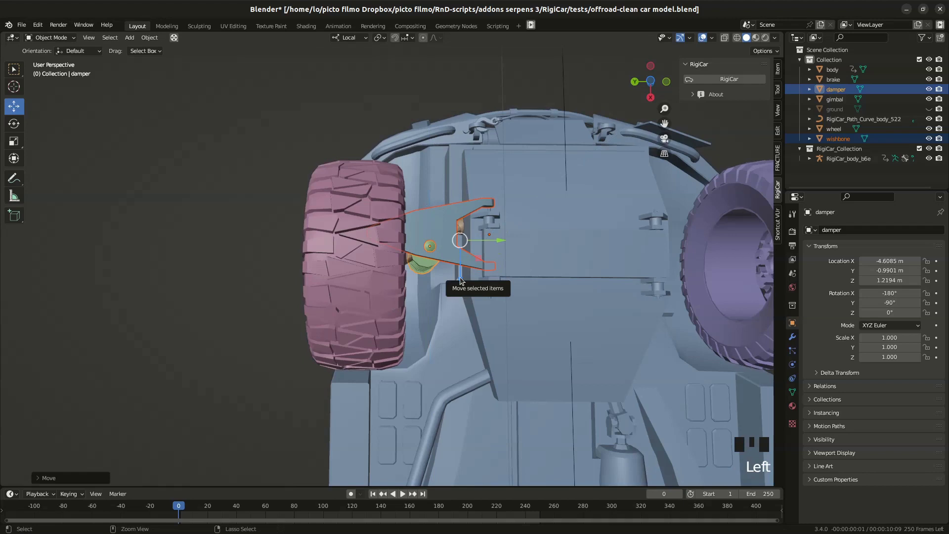
key("ctrl+z")
left_click_drag(364, 37, 466, 277)
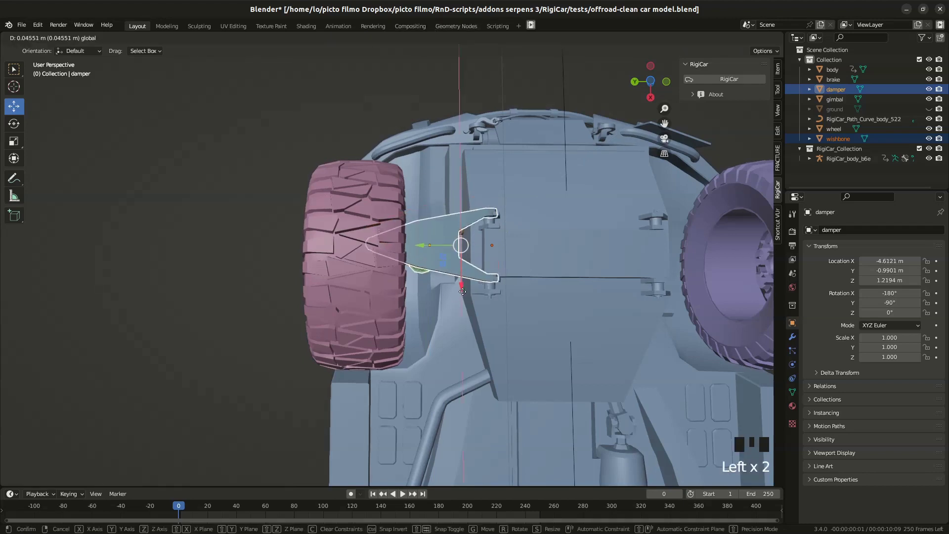
left_click_drag(498, 226, 446, 301)
Parent the wishbone to the car body as an object child.
left_click(438, 303)
left_click(530, 245)
scroll("down", 3)
scroll("up", 3)
key("ctrl+p")
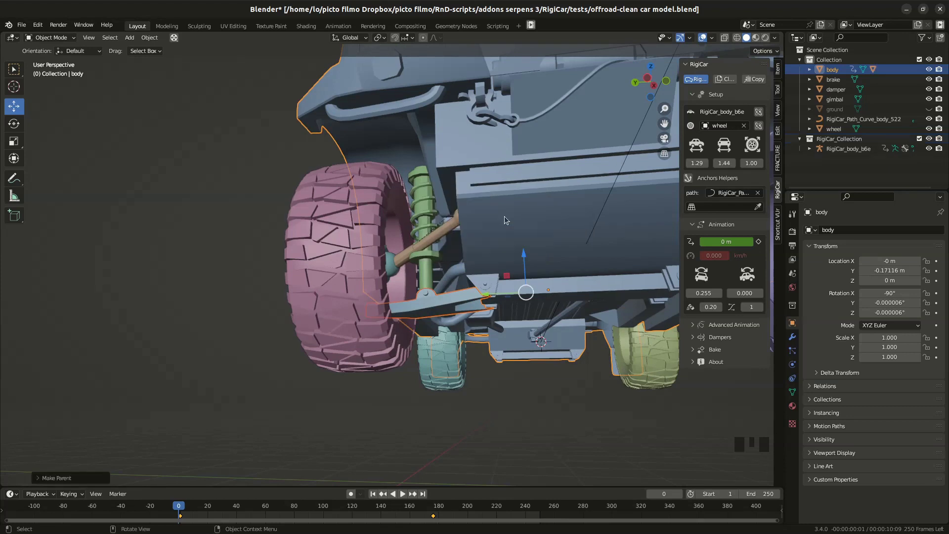
Add a plain-axes empty at the front-left wheel hub, then reselect the wishbone.
left_click_drag(485, 280, 384, 309)
scroll("up", 3)
right_click(377, 306)
key("shift+a")
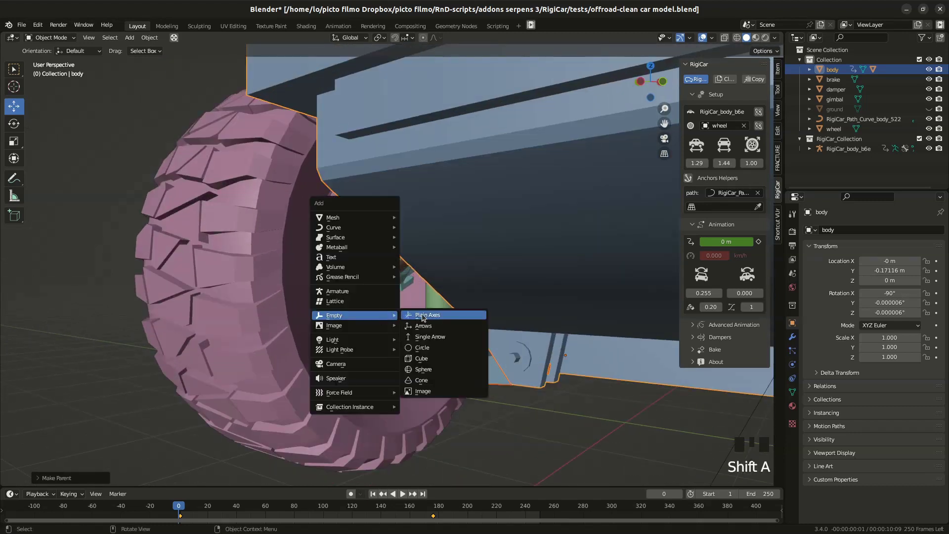
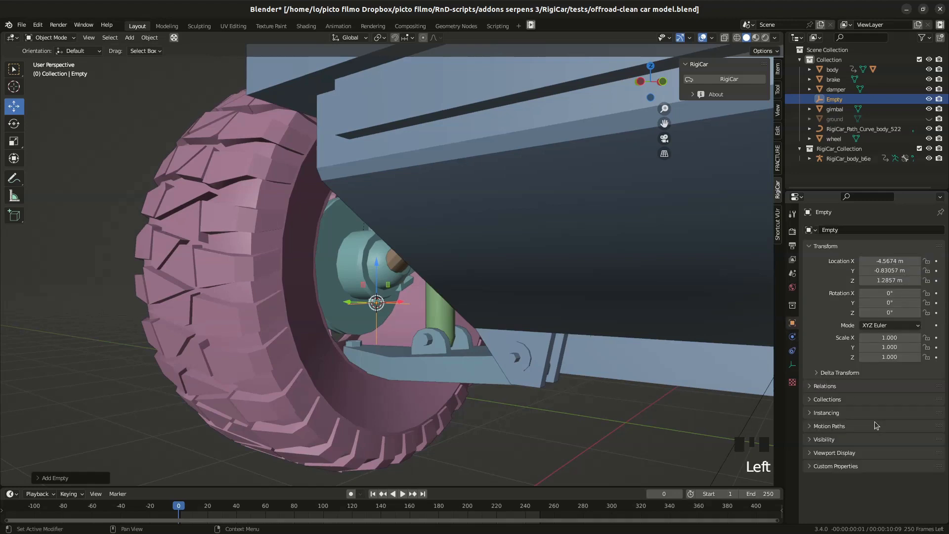
left_click_drag(841, 455, 864, 492)
scroll("up", 3)
left_click_drag(408, 302, 472, 363)
left_click(471, 362)
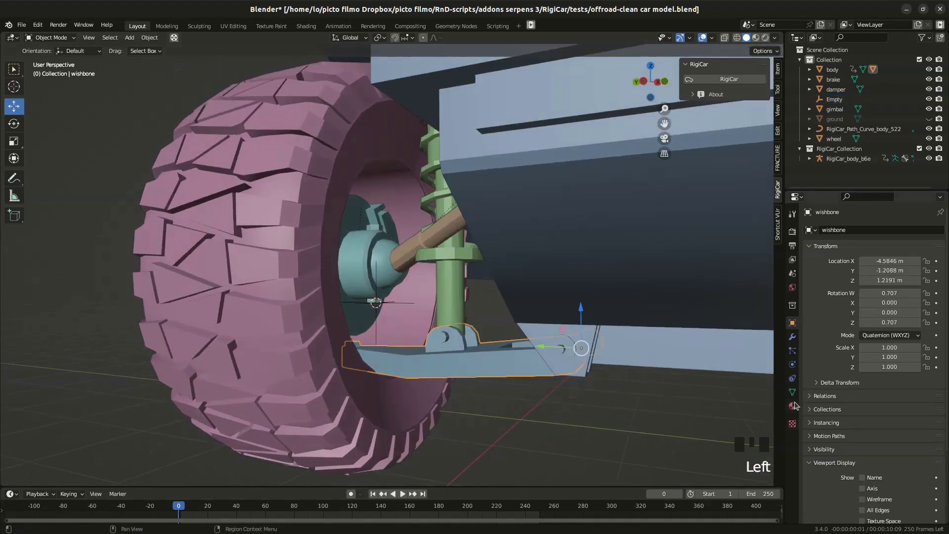
Give the wishbone a Locked Track constraint targeting the Empty, Track Axis X, Locked Axis Y.
left_click(796, 381)
left_click_drag(850, 233, 865, 282)
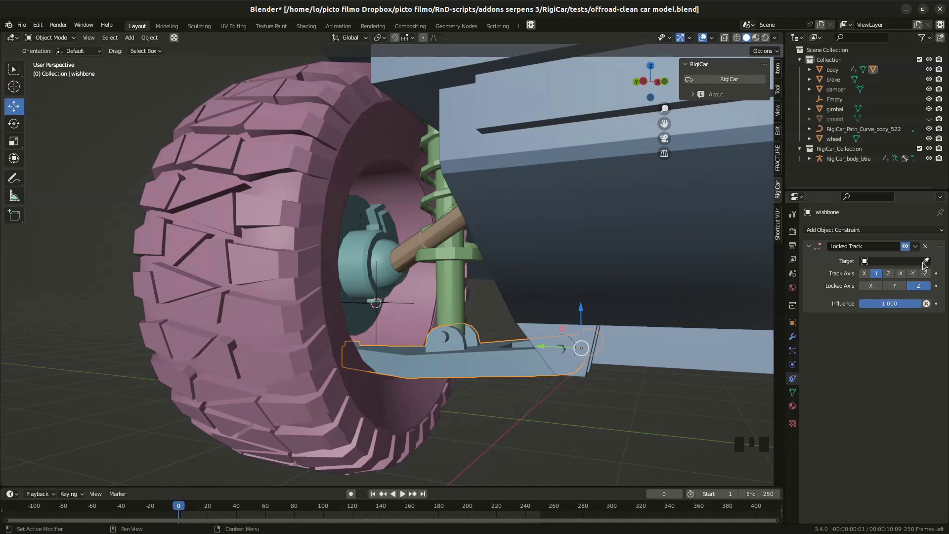
left_click(927, 264)
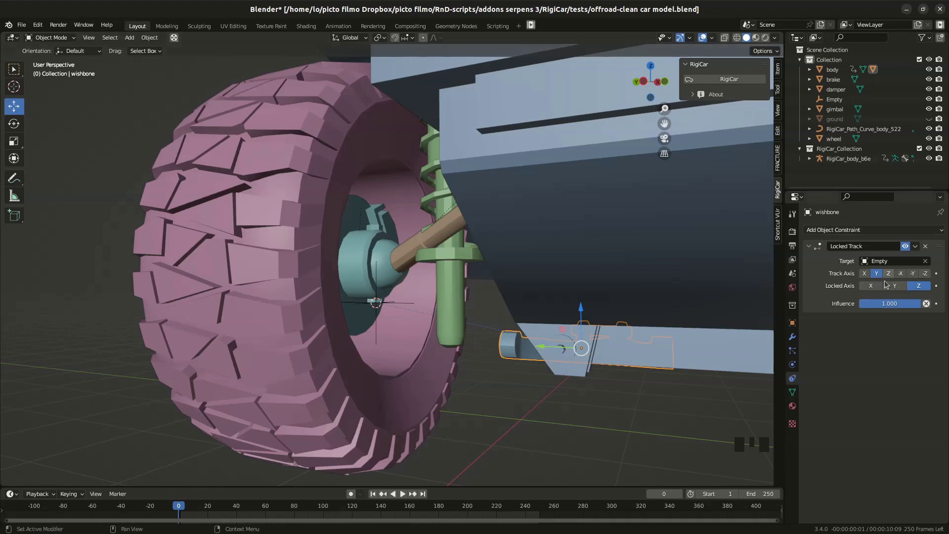
left_click(866, 274)
left_click(900, 288)
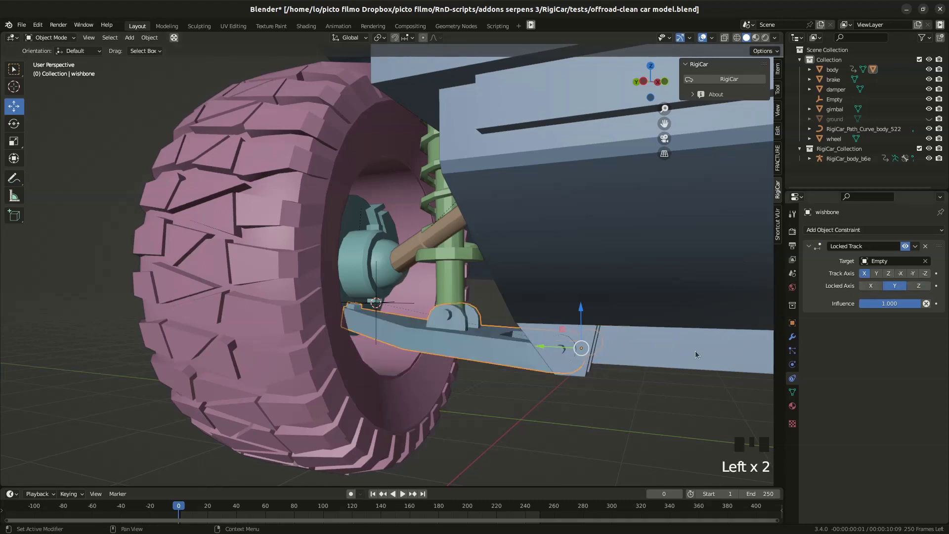
Select the hub empty and add the brake to the selection.
left_click(383, 322)
key("g")
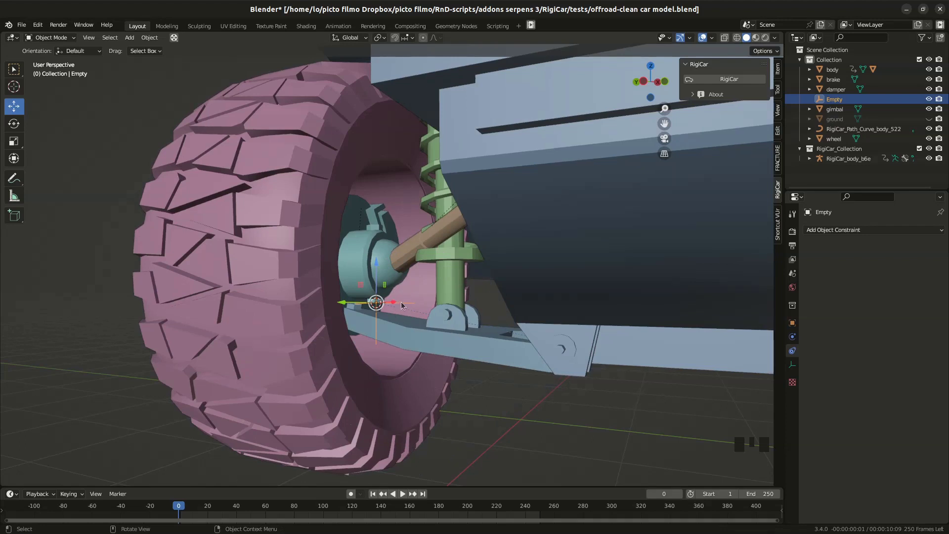
left_click(379, 271)
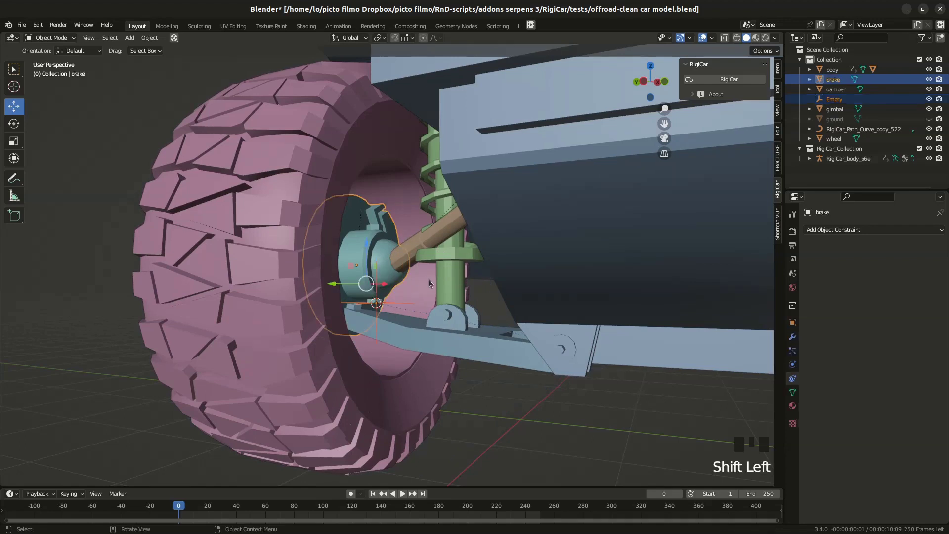
Parent the hub empty to the brake with Object (Keep Transform).
key("ctrl+p")
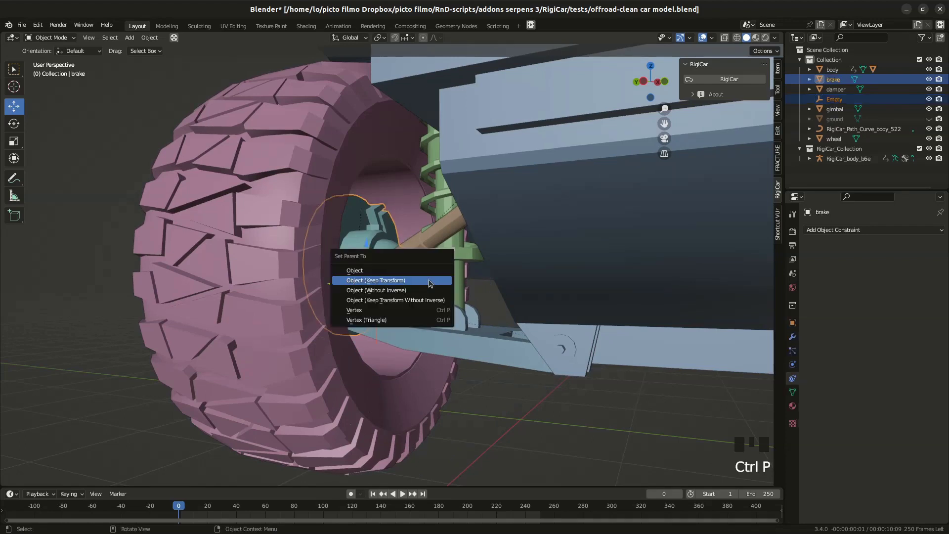
scroll("down", 3)
left_click_drag(430, 277, 437, 278)
left_click(437, 277)
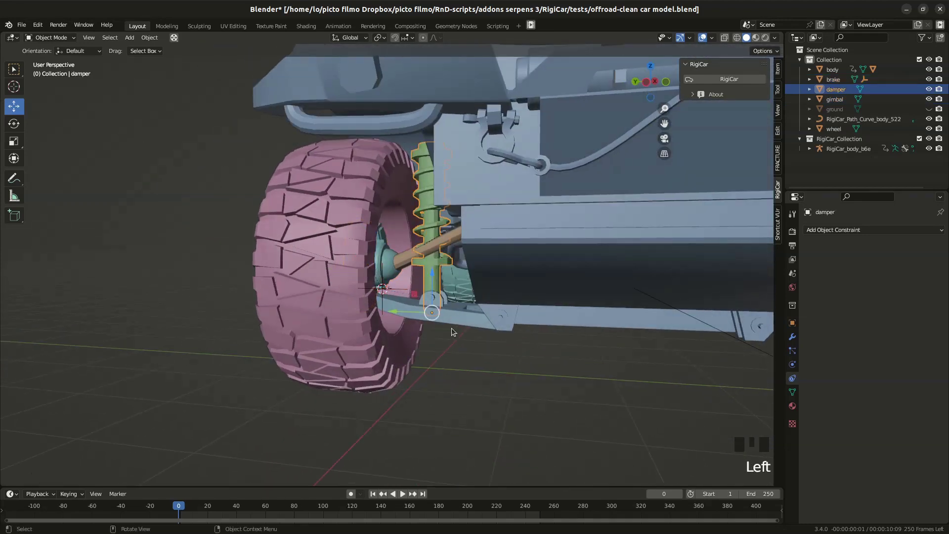
Parent the damper to the wishbone without inverse so it settles over the hub.
left_click(462, 322)
key("ctrl+p")
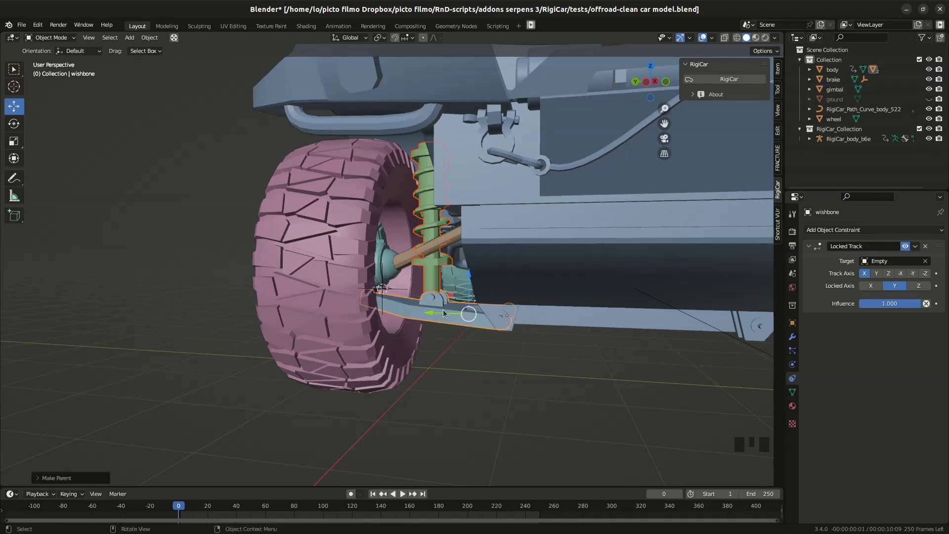
left_click(437, 286)
left_click(438, 276)
Select the hub empty and switch to a side orthographic view.
left_click_drag(434, 297, 408, 286)
left_click(408, 286)
left_click(406, 291)
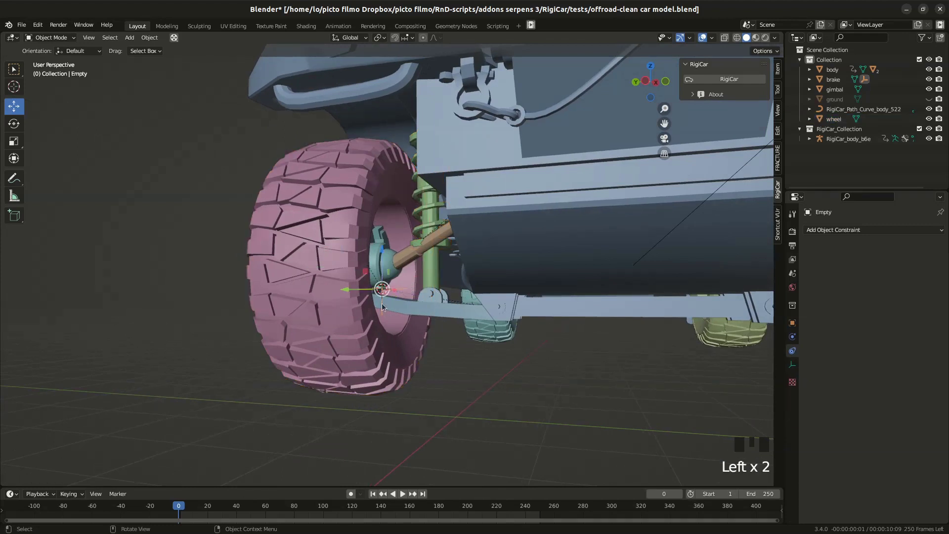
key("KP_1")
key("ctrl+KP_1")
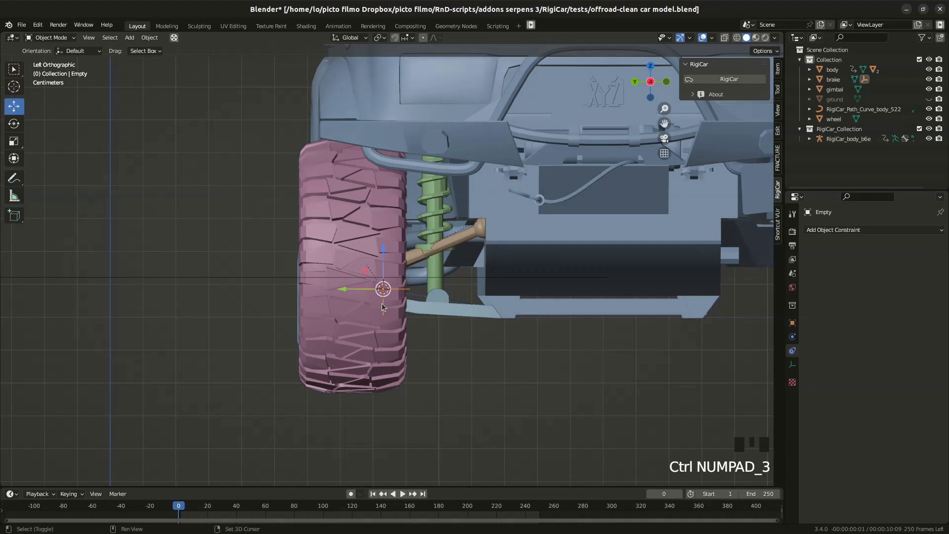
Duplicate the hub empty to the damper's upper mount, parent it to the body, then select the damper.
key("shift+d")
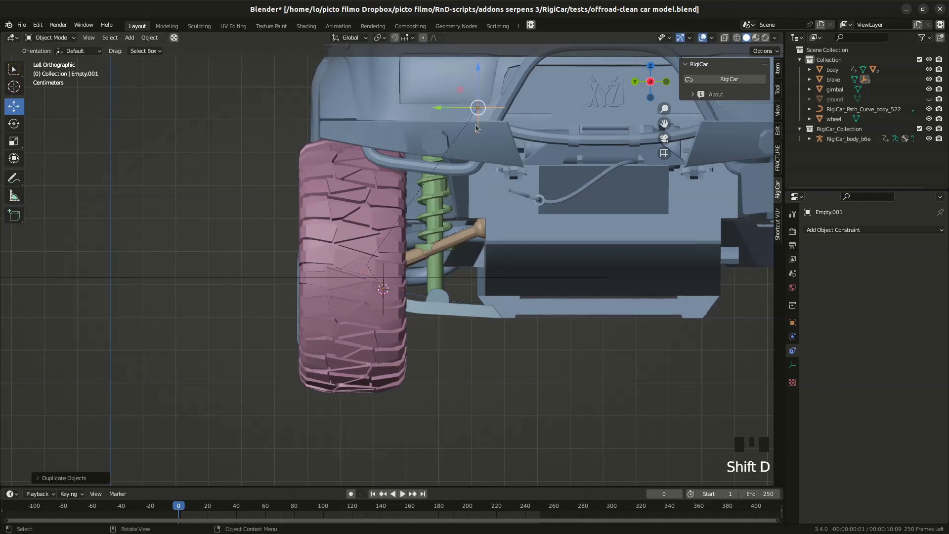
left_click(367, 100)
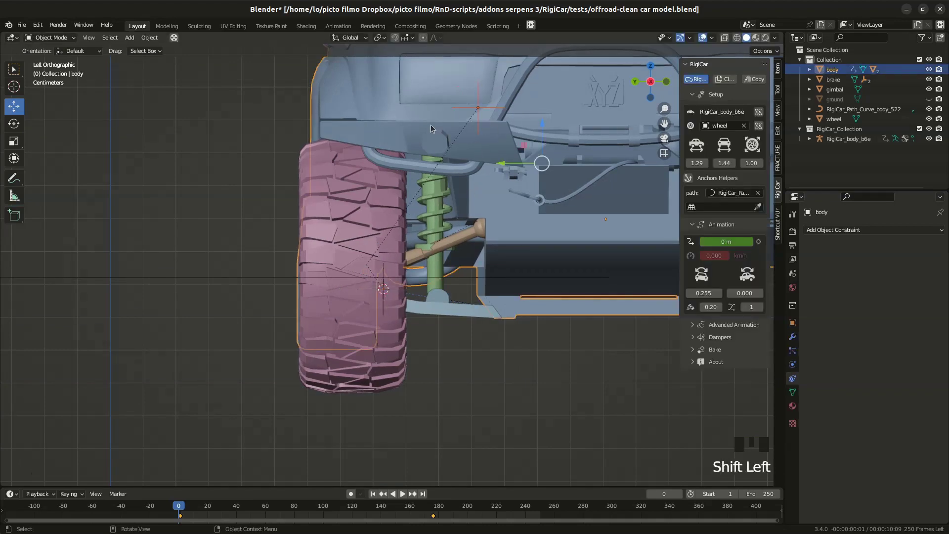
key("ctrl+p")
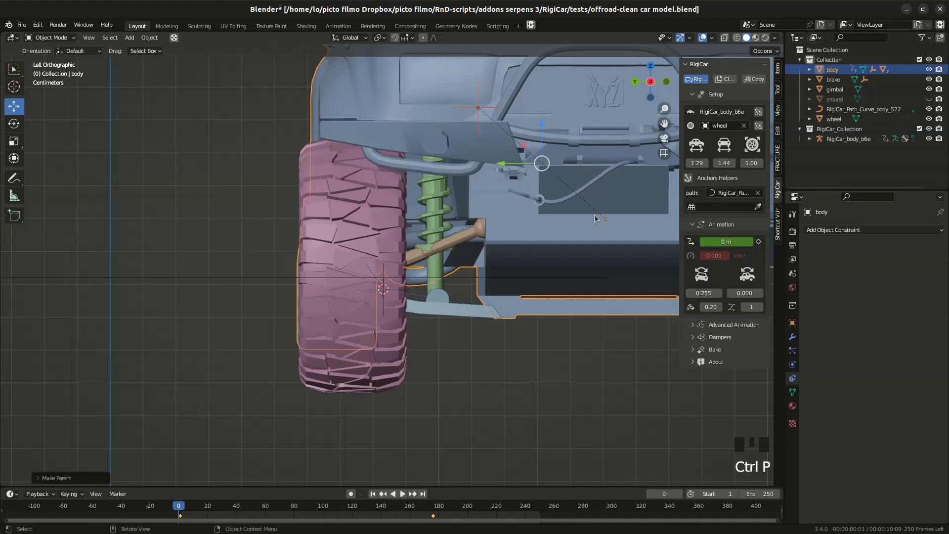
left_click(430, 207)
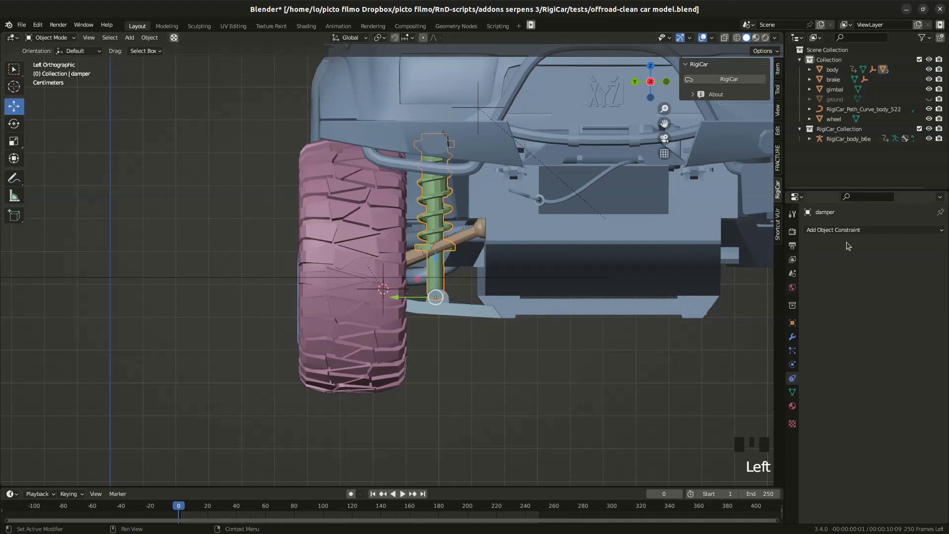
Give the damper a Damped Track constraint targeting Empty.001 with Y as the track axis.
left_click_drag(855, 229, 923, 264)
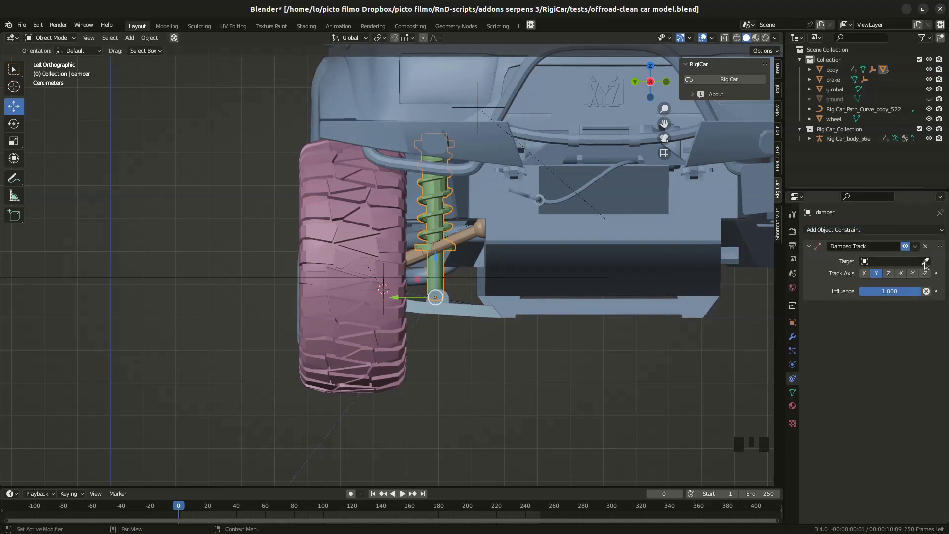
left_click(926, 263)
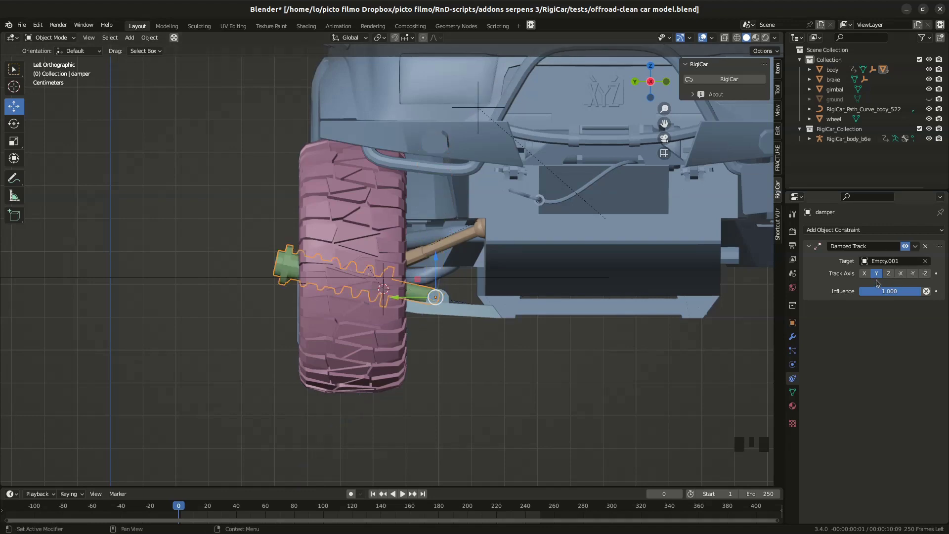
left_click(870, 273)
Move the empty to the damper's upper mount and orbit out to the whole car front.
left_click_drag(427, 215, 434, 105)
left_click(434, 106)
key("g")
left_click_drag(470, 159, 471, 136)
key("g")
left_click_drag(477, 190, 459, 228)
scroll("down", 3)
left_click_drag(473, 234, 462, 221)
scroll("down", 3)
left_click_drag(484, 230, 554, 190)
Select the car body, unhide the ground and set it as the RigiCar driving surface.
left_click(554, 189)
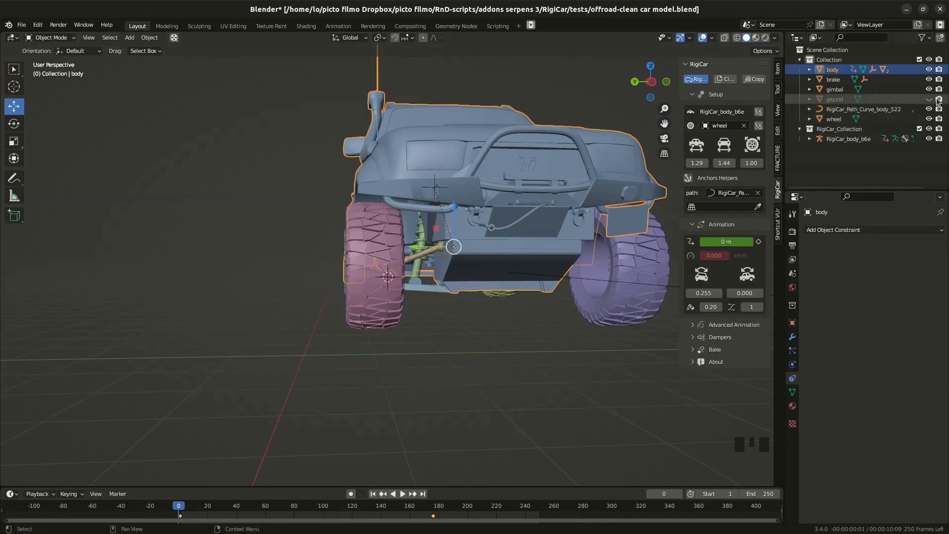
left_click(931, 98)
left_click(760, 210)
left_click_drag(453, 257, 443, 261)
scroll("down", 3)
Play the car driving over the ground, follow it, then stop playback back at the start.
key("space")
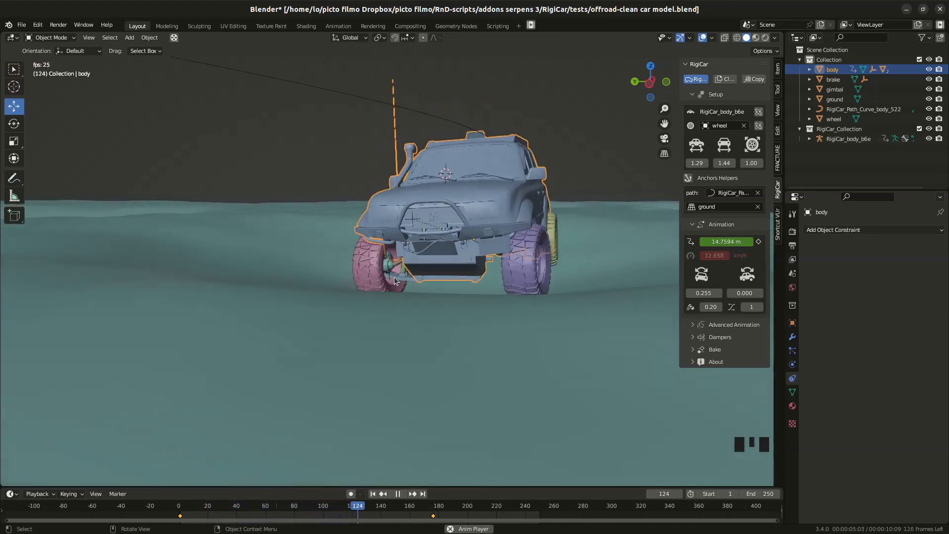
left_click_drag(410, 271, 698, 337)
left_click_drag(697, 336, 729, 358)
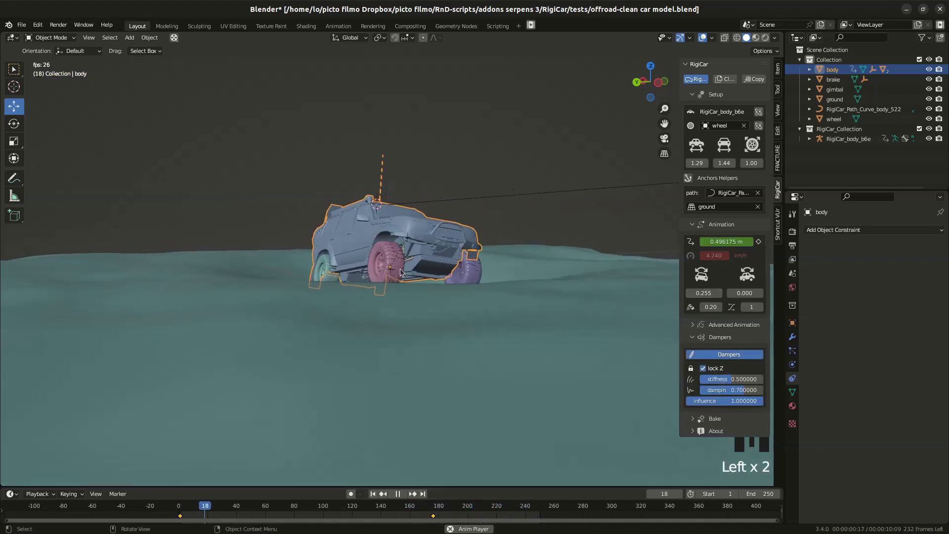
scroll("up", 3)
left_click_drag(403, 273, 422, 269)
scroll("up", 3)
left_click_drag(450, 261, 414, 267)
scroll("up", 3)
left_click_drag(461, 264, 394, 465)
key("space")
left_click_drag(374, 510, 732, 353)
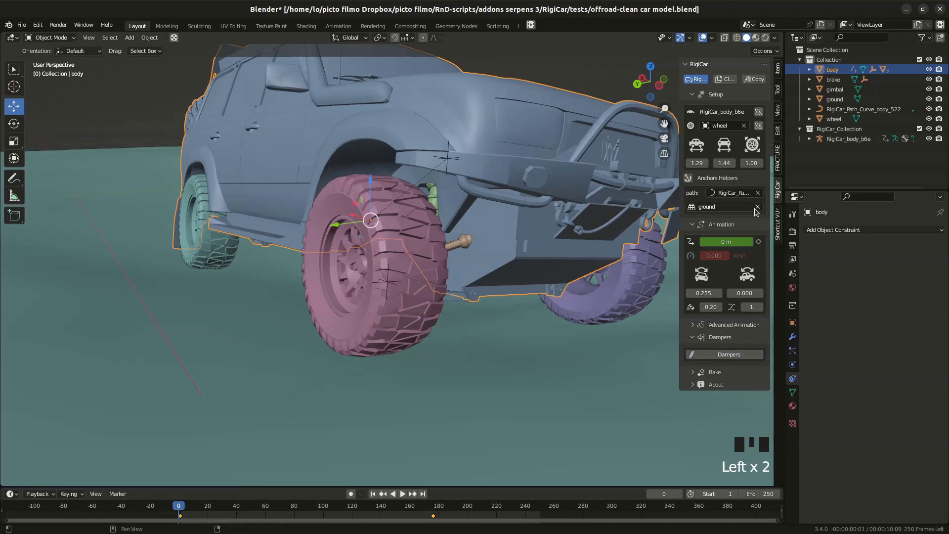
Zoom into the front wheel hub and switch the view to wireframe.
left_click(765, 207)
left_click_drag(476, 271, 391, 286)
scroll("up", 3)
middle_click(398, 270)
scroll("up", 3)
left_click(691, 180)
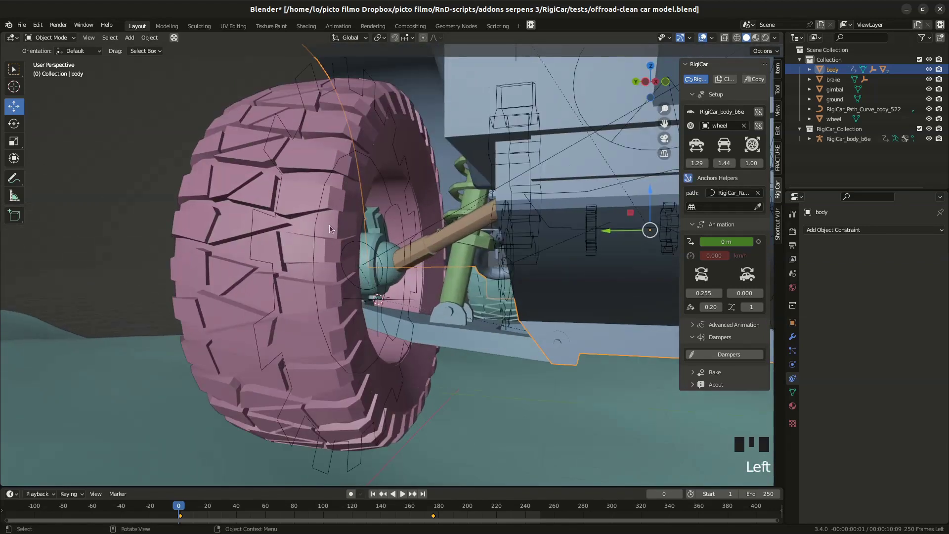
left_click(398, 212)
left_click(401, 210)
Select the empty at the hub's lower ball joint and close in on it.
left_click_drag(401, 212, 352, 282)
scroll("down", 3)
left_click_drag(366, 277, 368, 279)
scroll("down", 3)
left_click_drag(368, 275, 389, 288)
left_click(389, 287)
scroll("up", 3)
scroll("up", 3)
left_click_drag(381, 314, 377, 329)
scroll("up", 3)
left_click_drag(371, 345, 391, 367)
Nudge the hub empty a few millimetres along the hub and confirm its position.
scroll("up", 3)
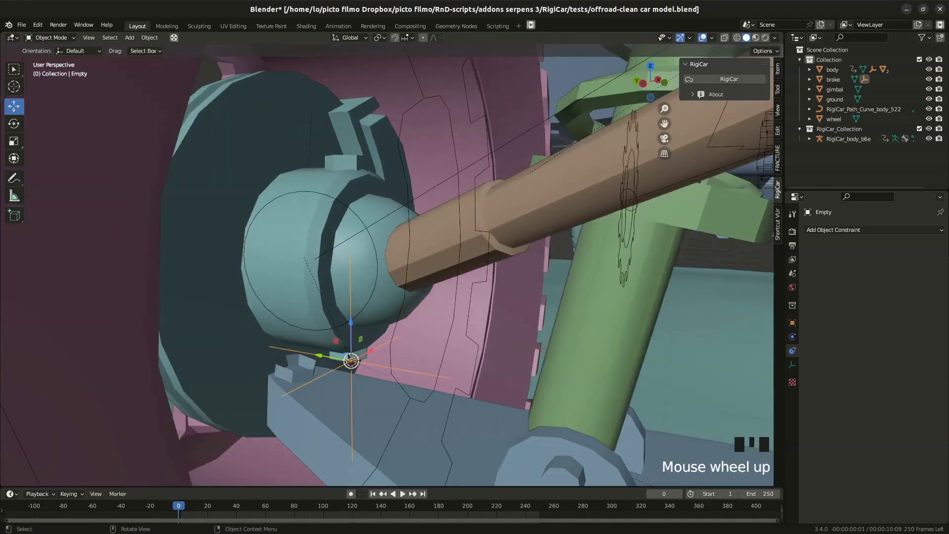
left_click_drag(402, 349, 386, 321)
left_click(386, 321)
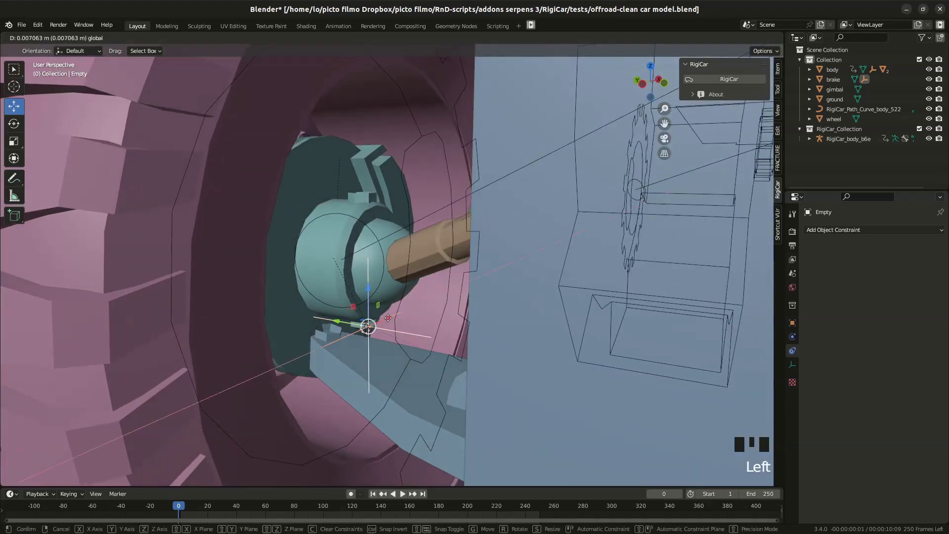
left_click_drag(364, 332, 327, 342)
left_click(327, 342)
Check the empty's placement in Left Orthographic with X-ray see-through enabled.
left_click_drag(372, 342, 404, 320)
key("ctrl+KP_1")
key("ctrl+KP_3")
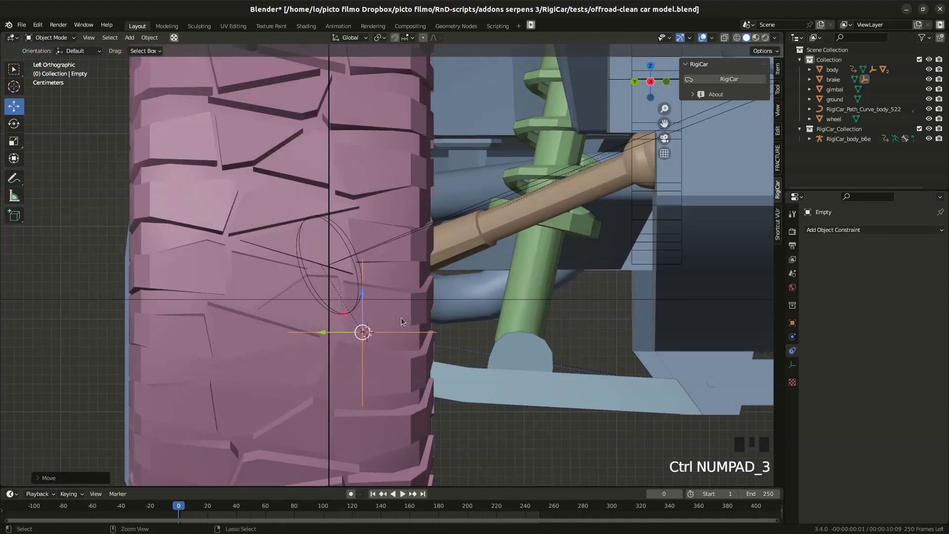
key("alt+z")
scroll("down", 3)
Select the RigiCar body and raise its second wheel value from 1.44 to 1.49.
left_click(371, 420)
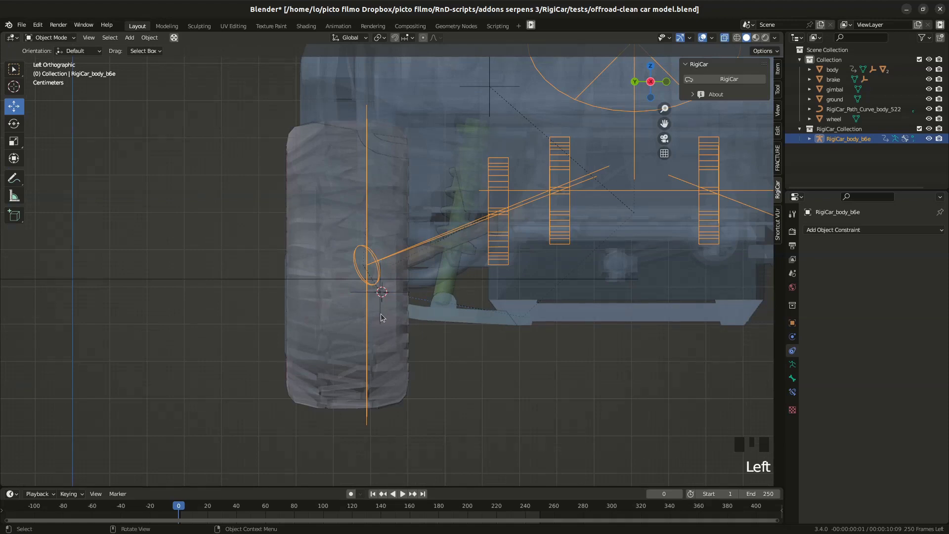
left_click(598, 308)
left_click(628, 267)
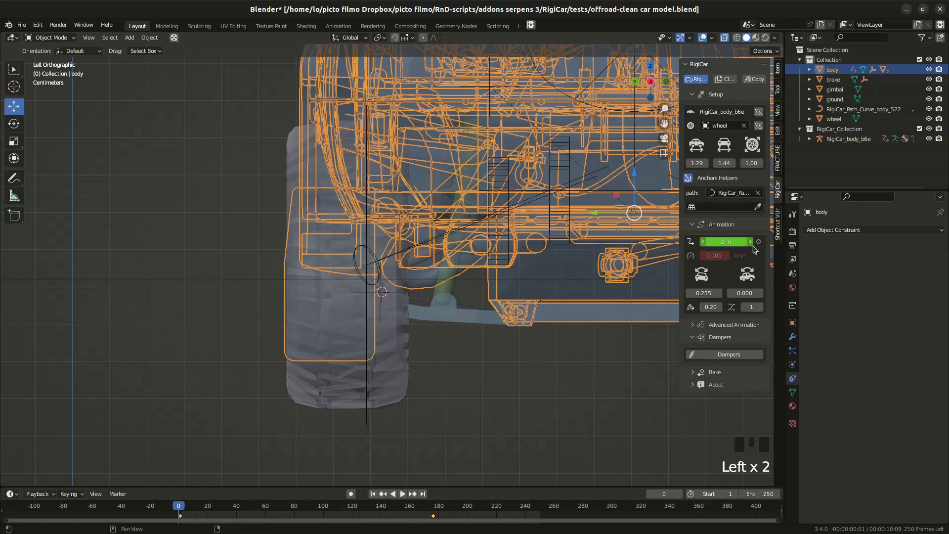
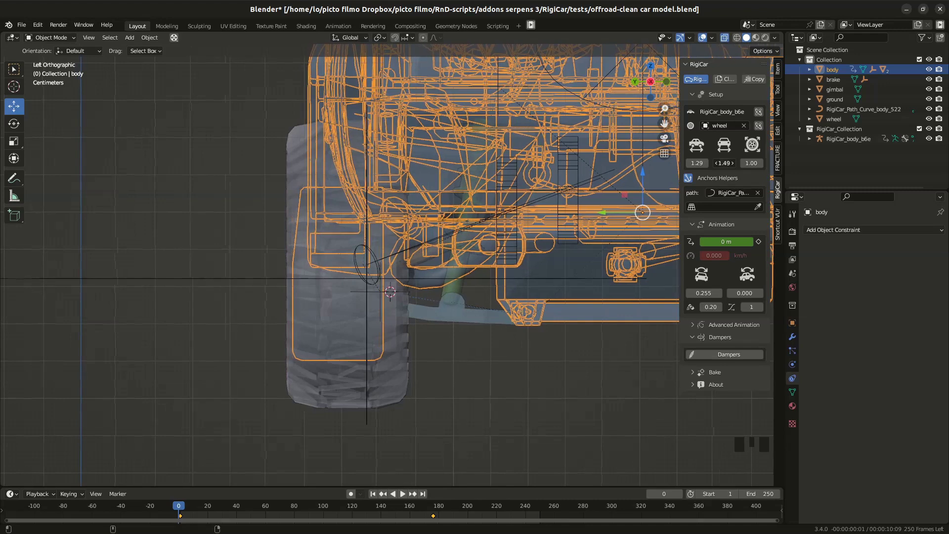
Select the wishbone, view its alignment in Left Orthographic, then reselect the car body.
left_click_drag(389, 318, 417, 298)
scroll("up", 3)
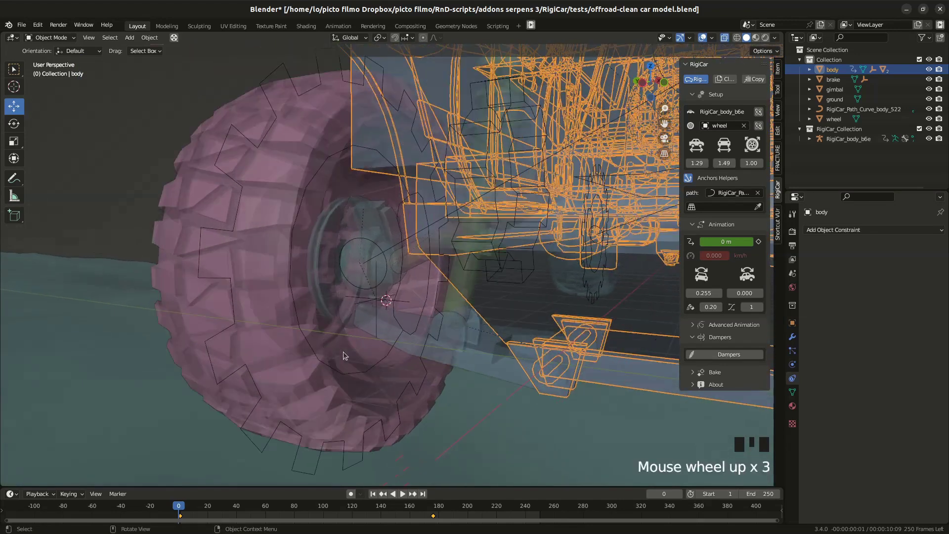
middle_click(369, 322)
left_click(373, 320)
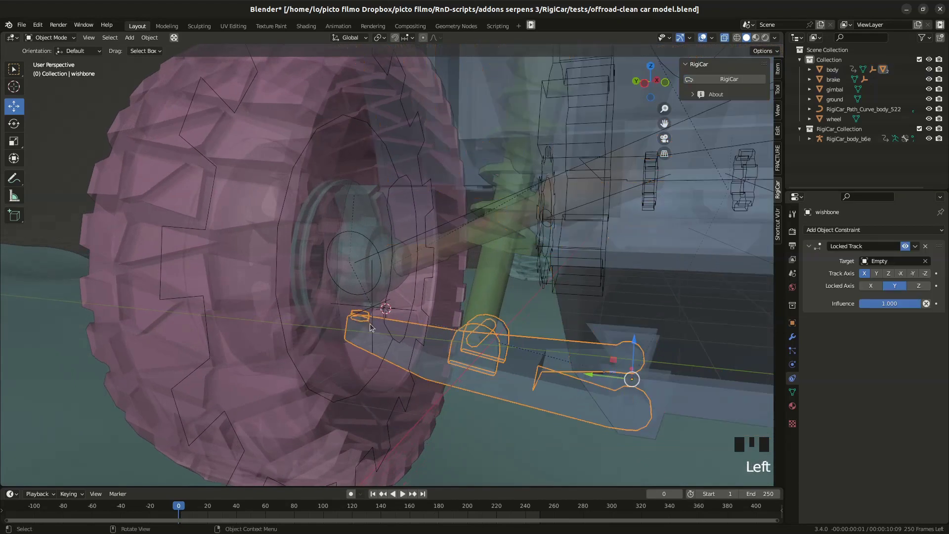
key("KP_1")
key("ctrl+KP_3")
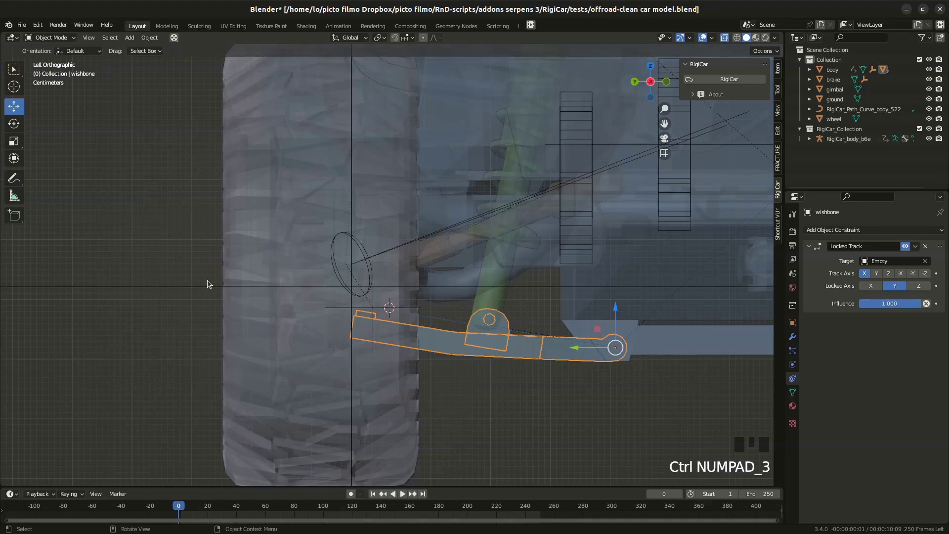
left_click(688, 343)
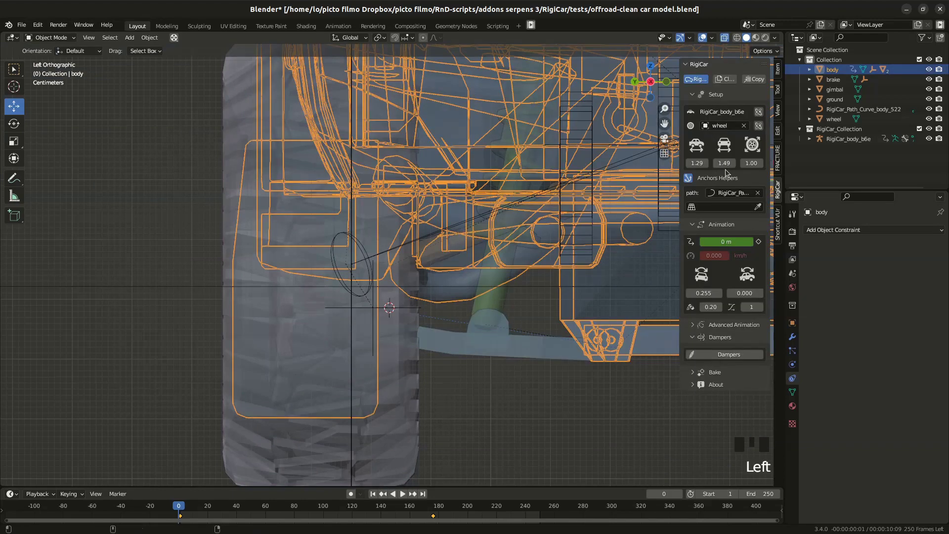
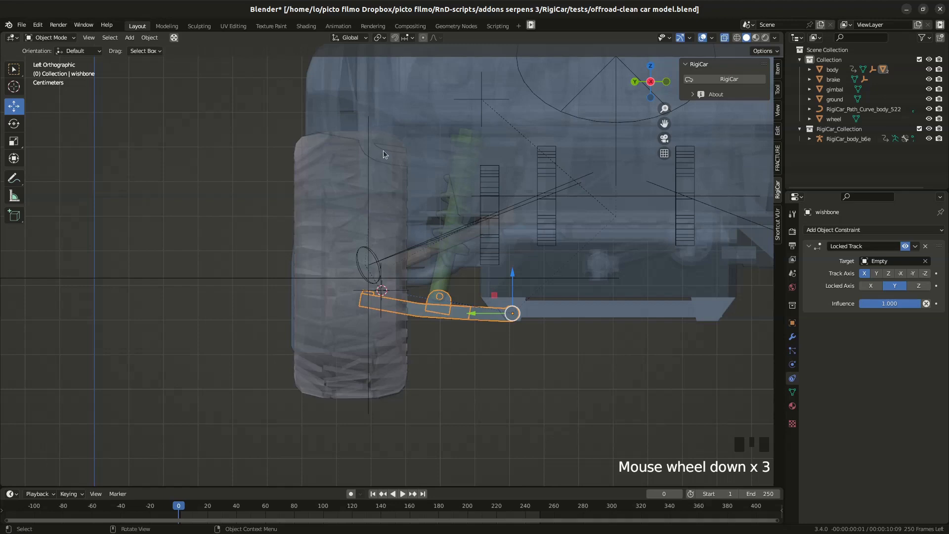
Turn off X-ray, select the car body and set its second wheel value to 1.43.
scroll("down", 3)
scroll("up", 3)
left_click_drag(420, 306, 362, 300)
scroll("up", 3)
left_click_drag(374, 297, 378, 290)
key("alt+z")
scroll("down", 3)
scroll("down", 3)
left_click_drag(457, 237, 466, 246)
scroll("down", 3)
left_click_drag(498, 221, 516, 193)
left_click(516, 194)
left_click(760, 210)
Replay the drive, pause mid-way to inspect the front suspension, then resume playback.
key("space")
left_click_drag(339, 288, 344, 349)
key("space")
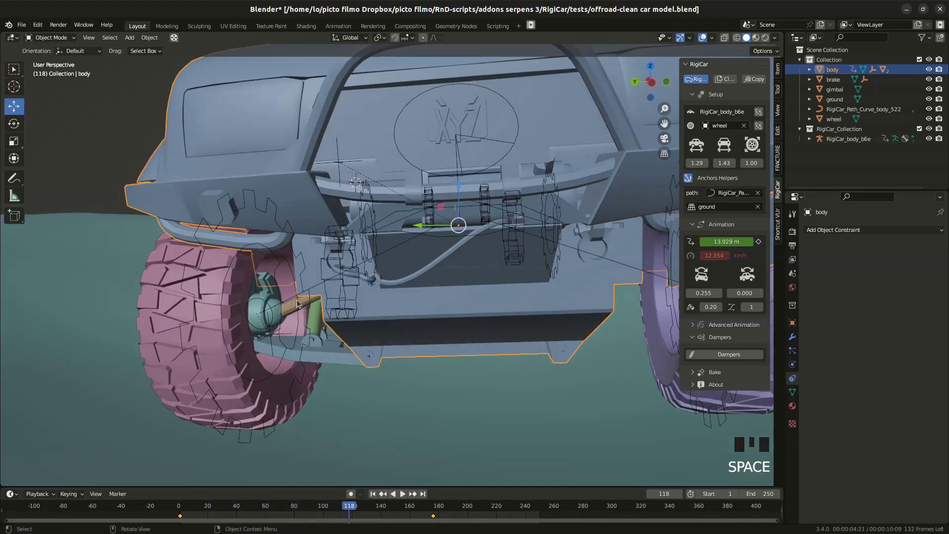
scroll("down", 3)
left_click_drag(317, 306, 221, 305)
scroll("up", 3)
left_click_drag(300, 288, 306, 315)
scroll("up", 3)
left_click_drag(331, 300, 270, 283)
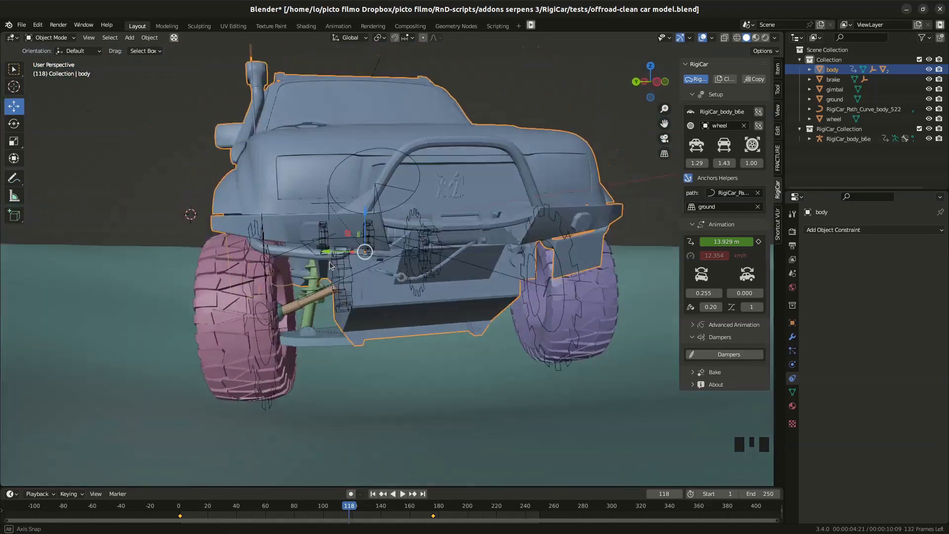
scroll("down", 3)
left_click_drag(336, 290, 407, 320)
key("space")
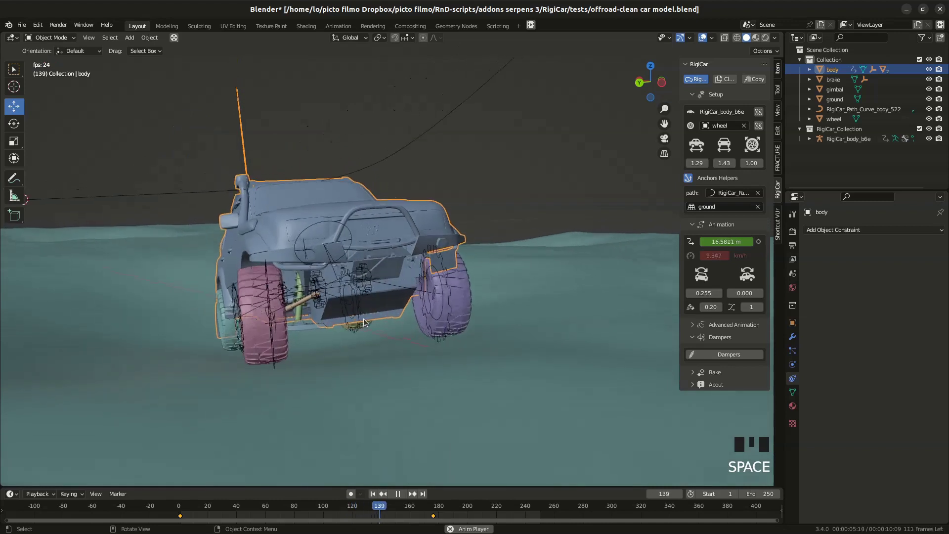
Toggle the drive playback with Space.
key("space")
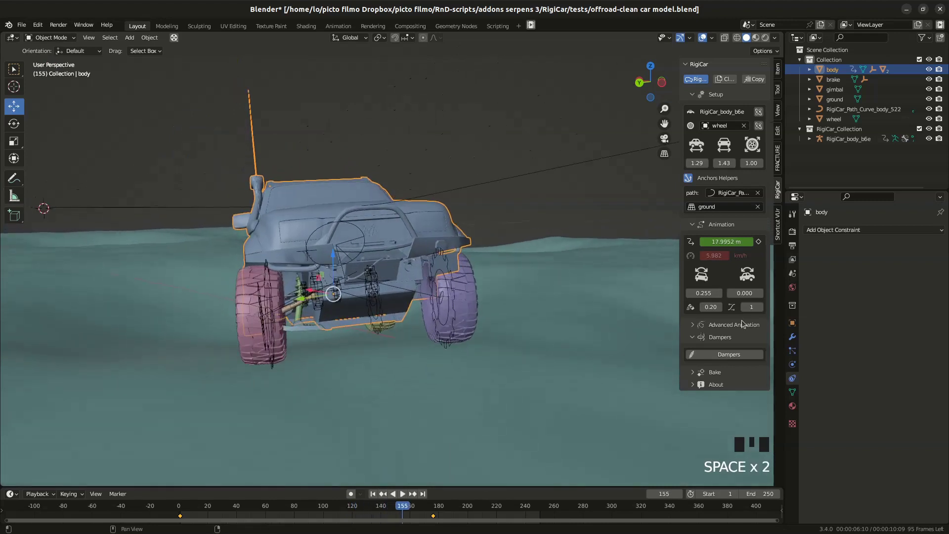
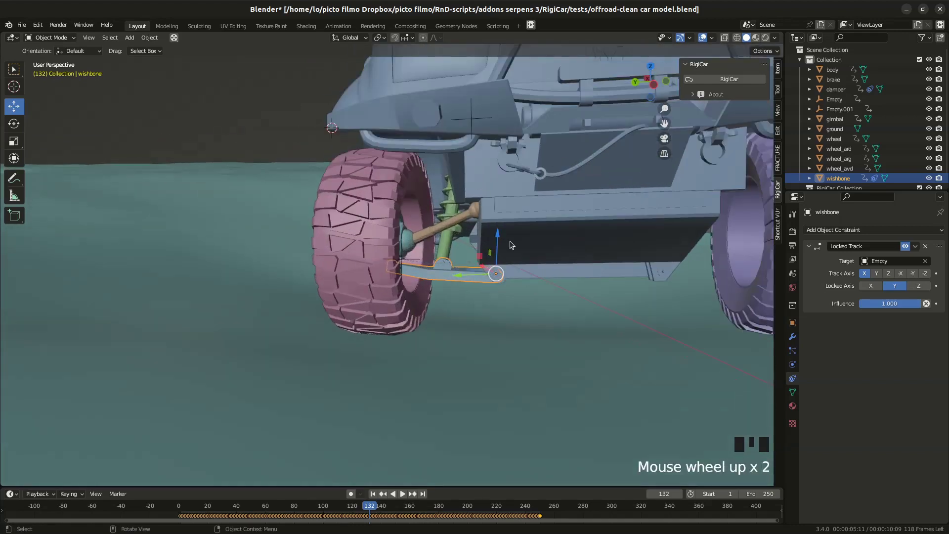
Orbit to a side view and play the baked animation of the car crossing the terrain.
left_click_drag(438, 244, 354, 510)
left_click_drag(354, 510, 421, 186)
left_click_drag(421, 186, 417, 182)
key("space")
left_click_drag(416, 239, 500, 289)
scroll("down", 3)
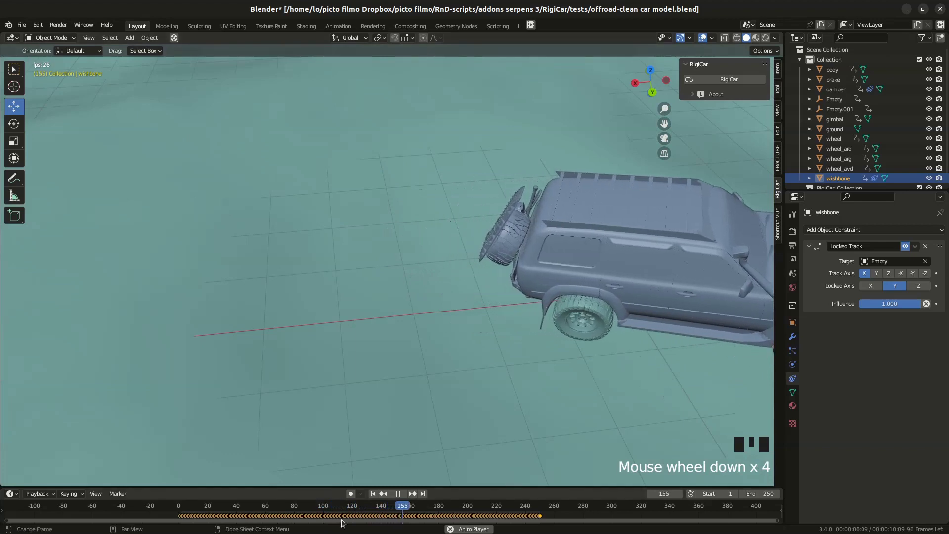